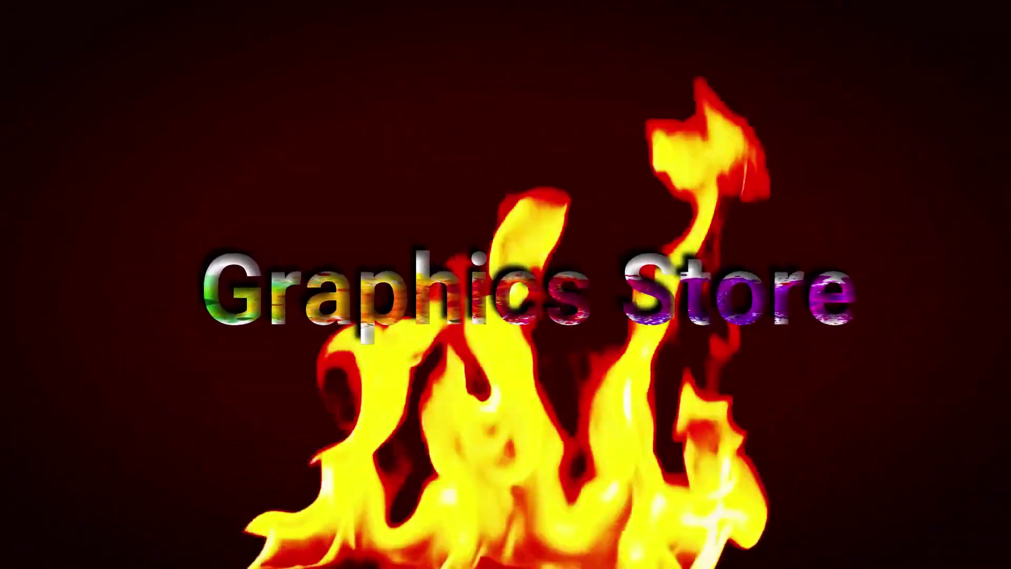
Step: Draw a tall, narrow white rectangle in the upper left of the artboard
right_click(11, 154)
left_click_drag(52, 161, 10, 91)
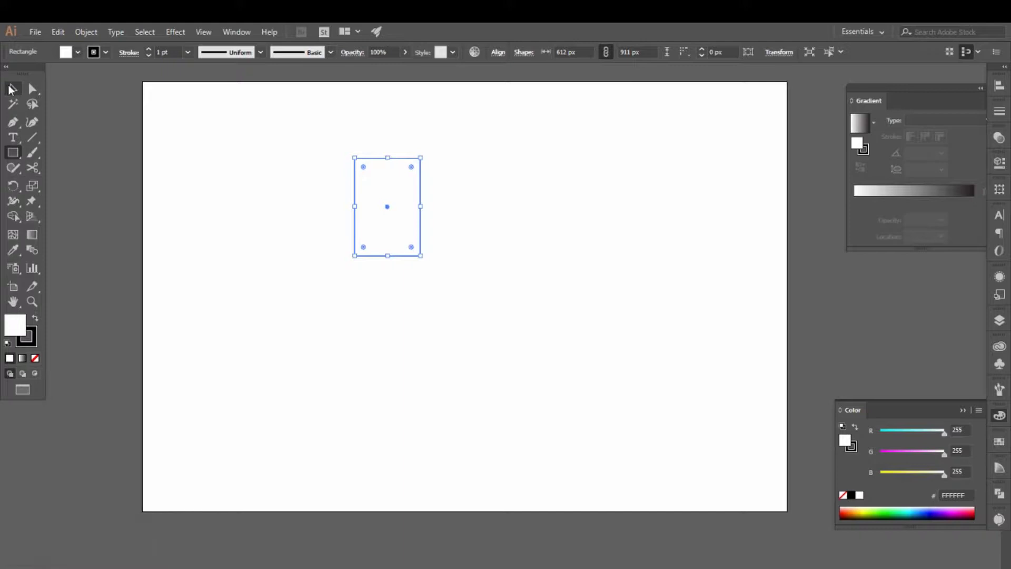
Step: Select the rectangle and drag its corner widget to round it fully into a capsule
left_click(12, 90)
key("v")
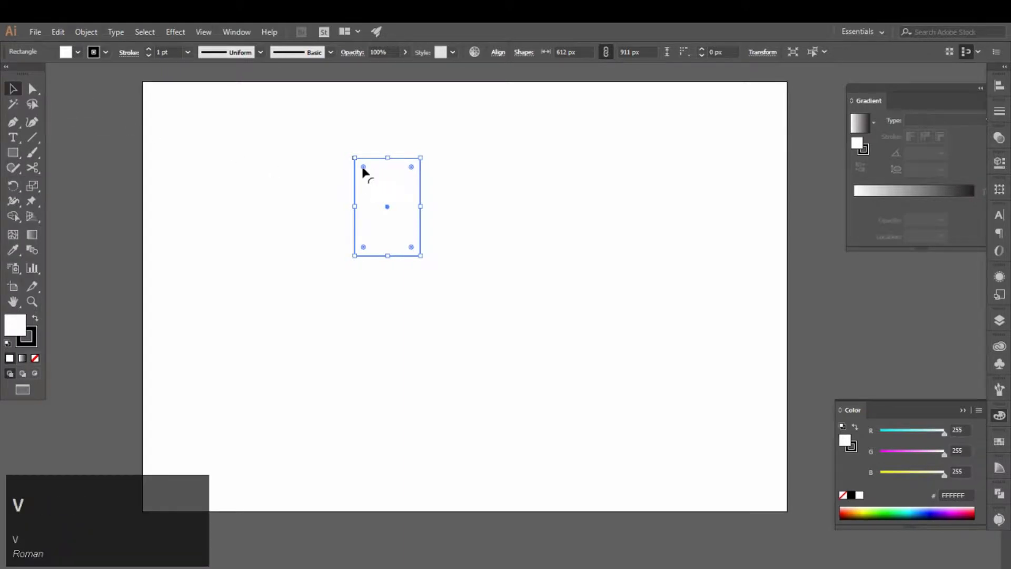
key("shift+v")
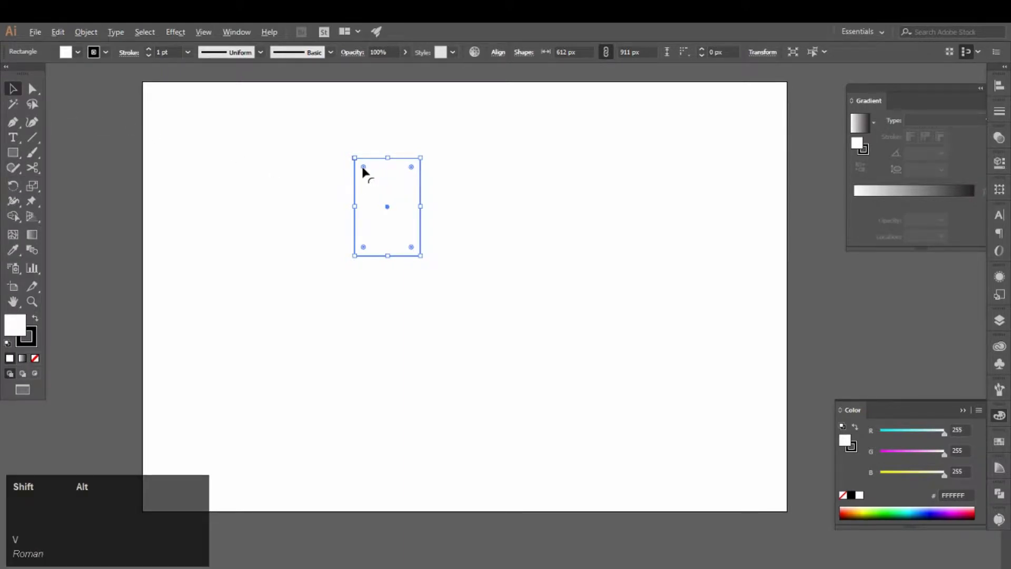
left_click_drag(368, 169, 479, 256)
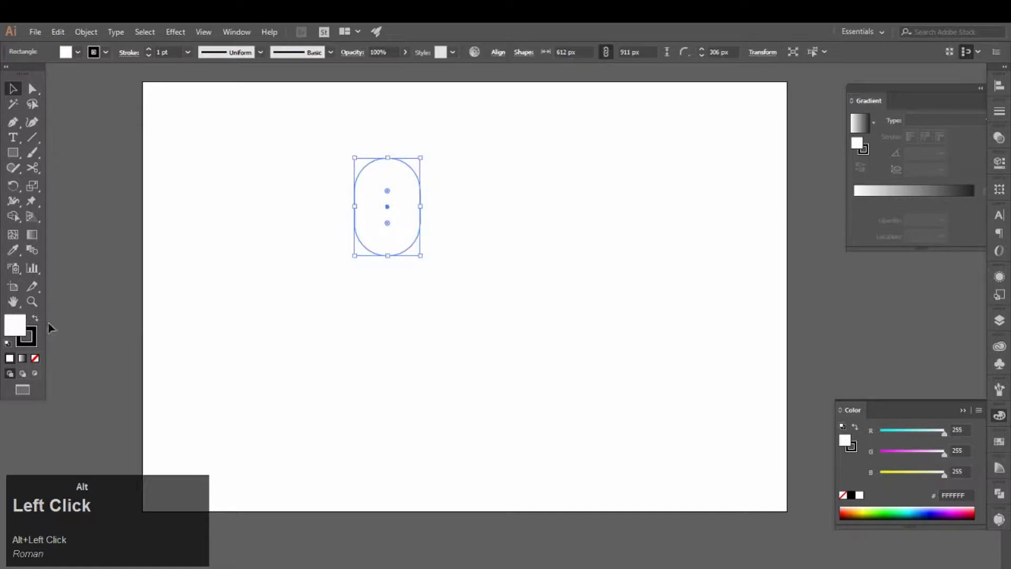
Step: Bring up the colour settings for the capsule's white fill
left_click(37, 344)
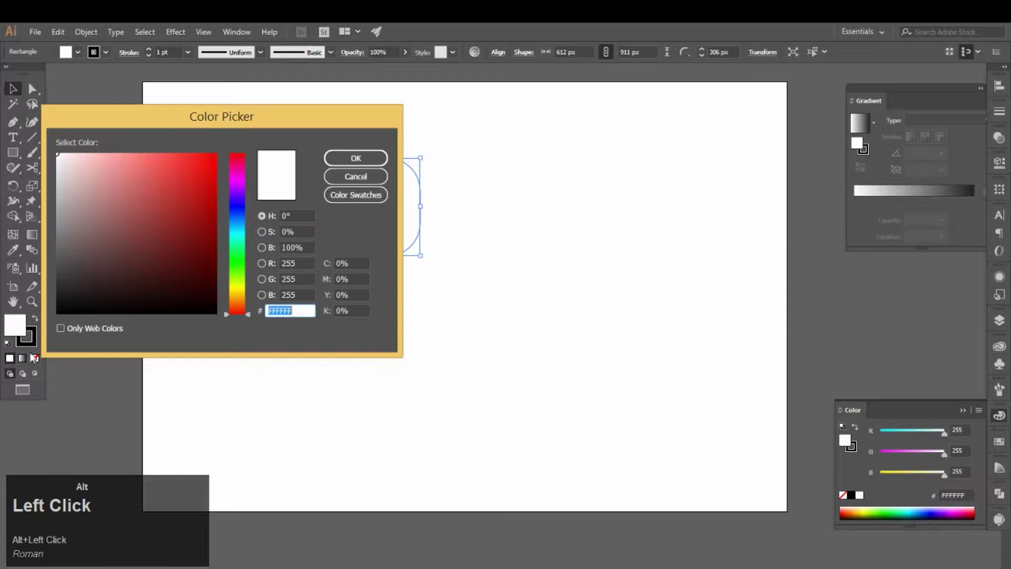
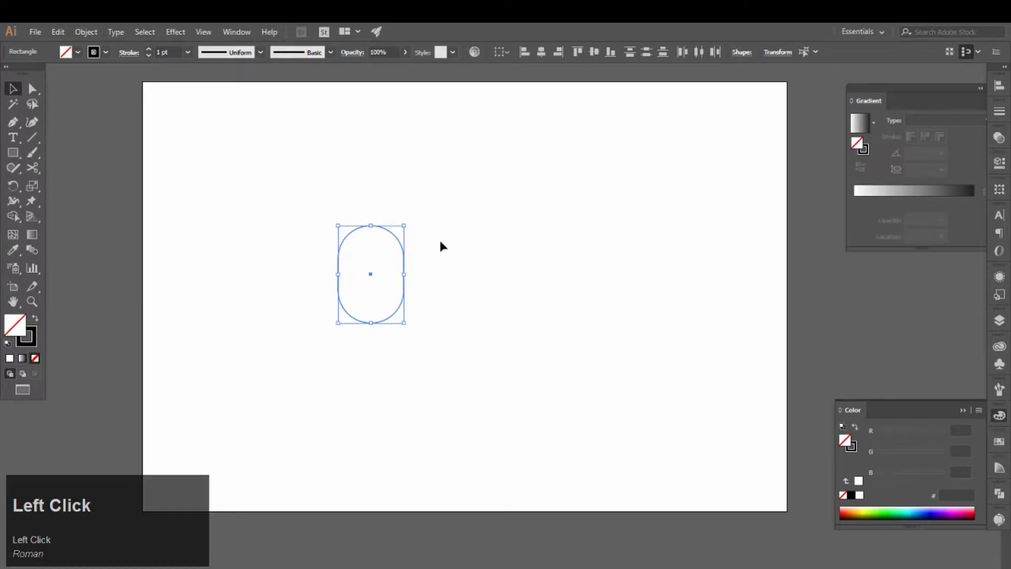
Step: Duplicate the capsule, enlarge the copy and centre it around the original
key("ctrl+z")
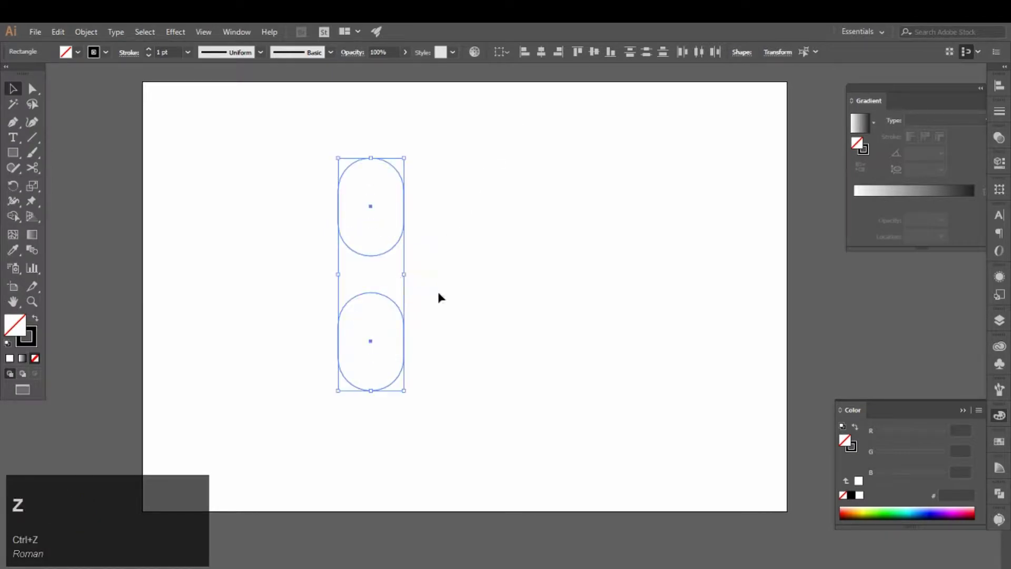
left_click_drag(526, 290, 374, 238)
left_click_drag(375, 240, 462, 265)
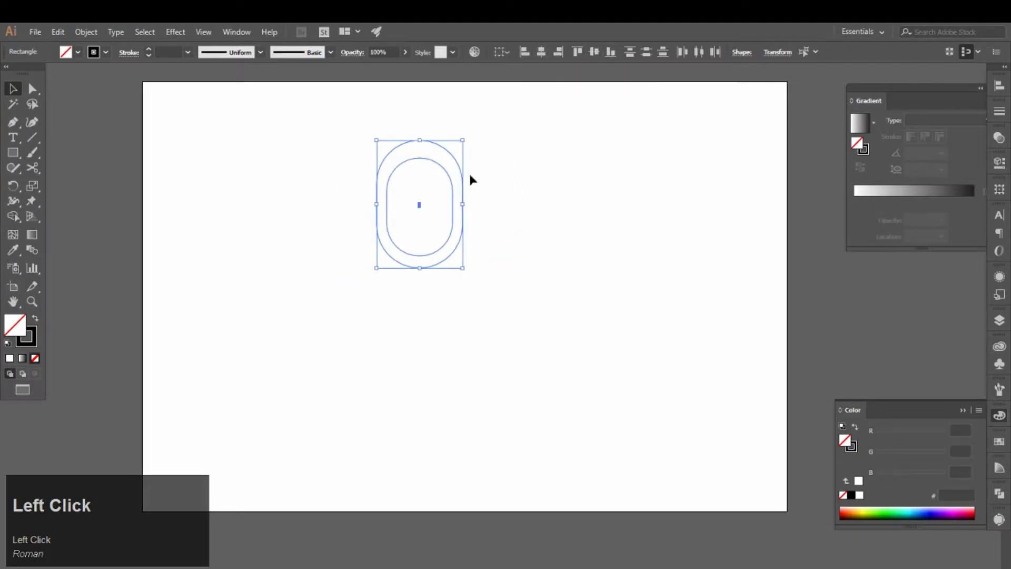
Step: Scale the outer capsule up further and shift it down over the inner capsule's lower half
double_click(596, 56)
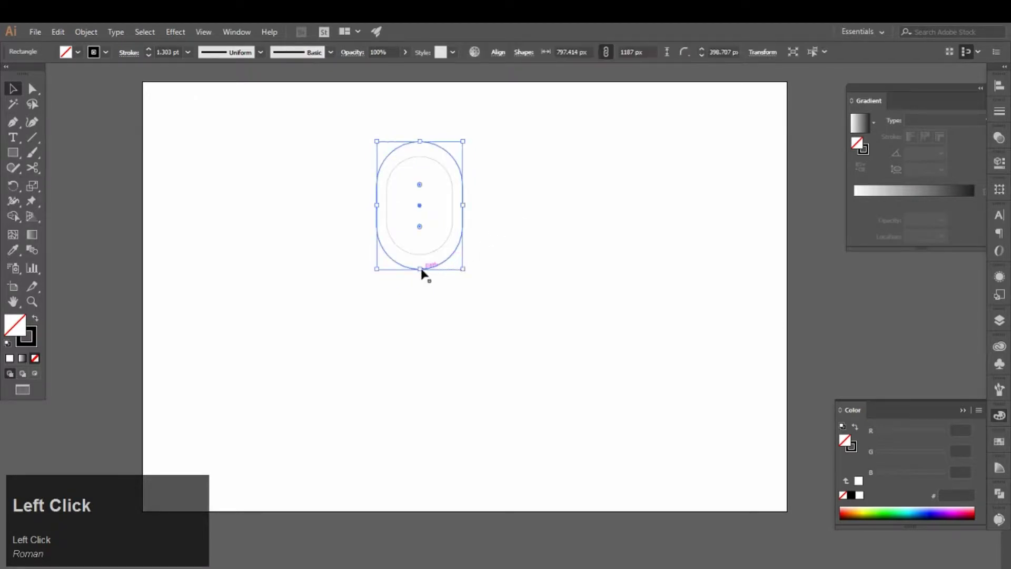
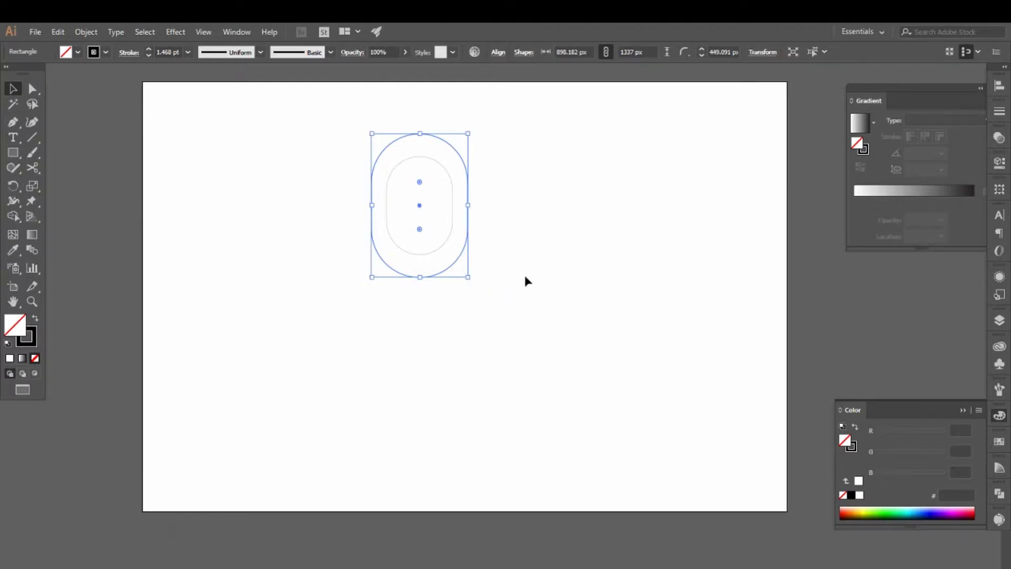
left_click(529, 278)
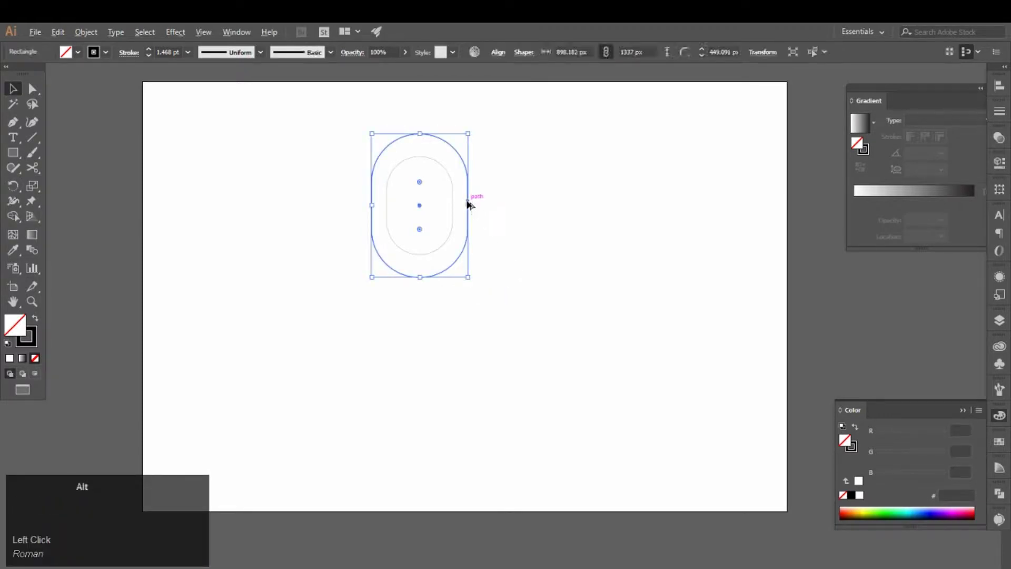
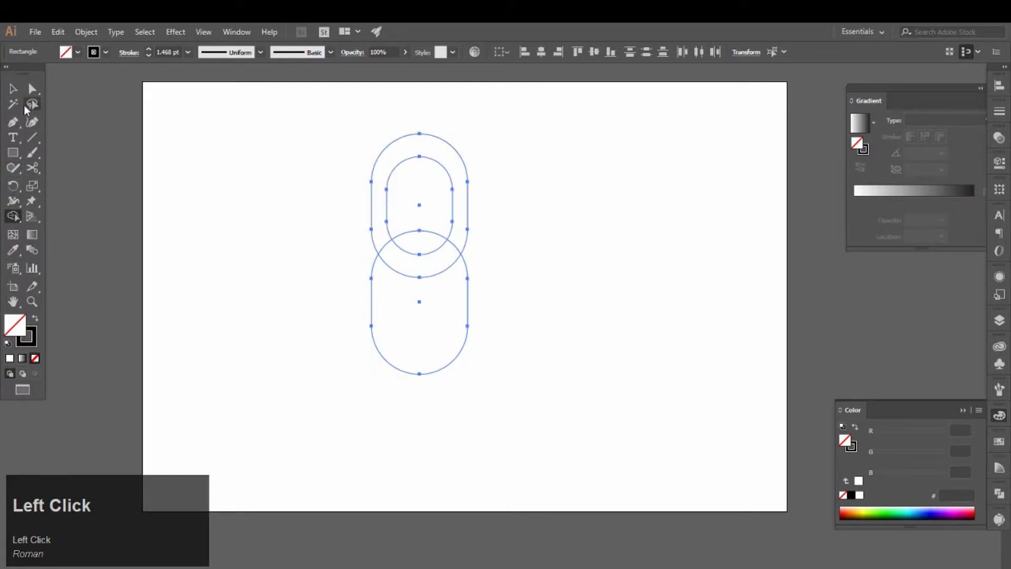
Step: With both shapes selected, use Shape Builder to delete the larger capsule except a curved band below
left_click(66, 280)
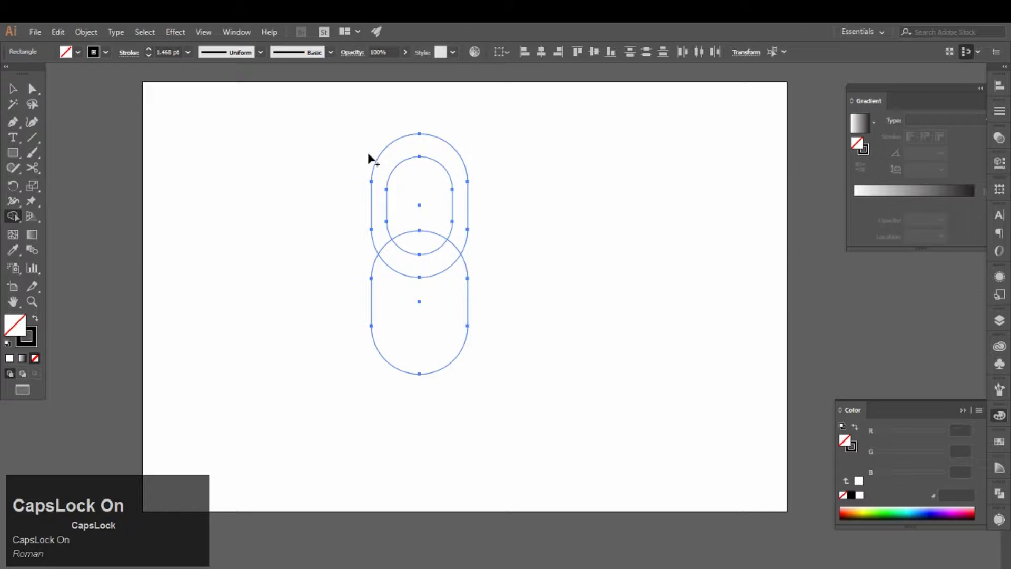
key("alt+Caps_Lock")
left_click(411, 147)
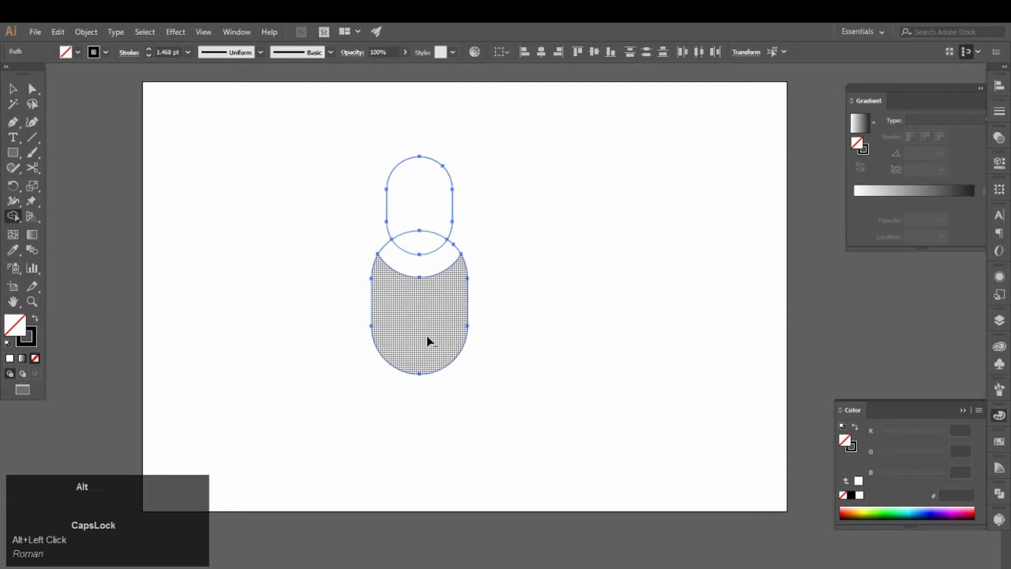
left_click_drag(432, 338, 131, 269)
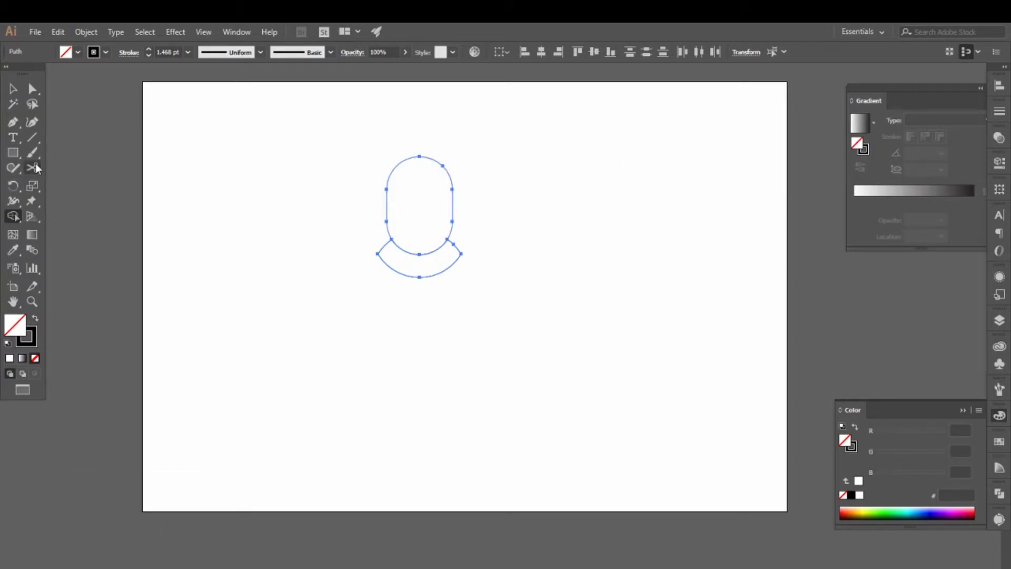
Step: Cut the curved band's outline at its ends with the Scissors Tool
key("c")
left_click(37, 173)
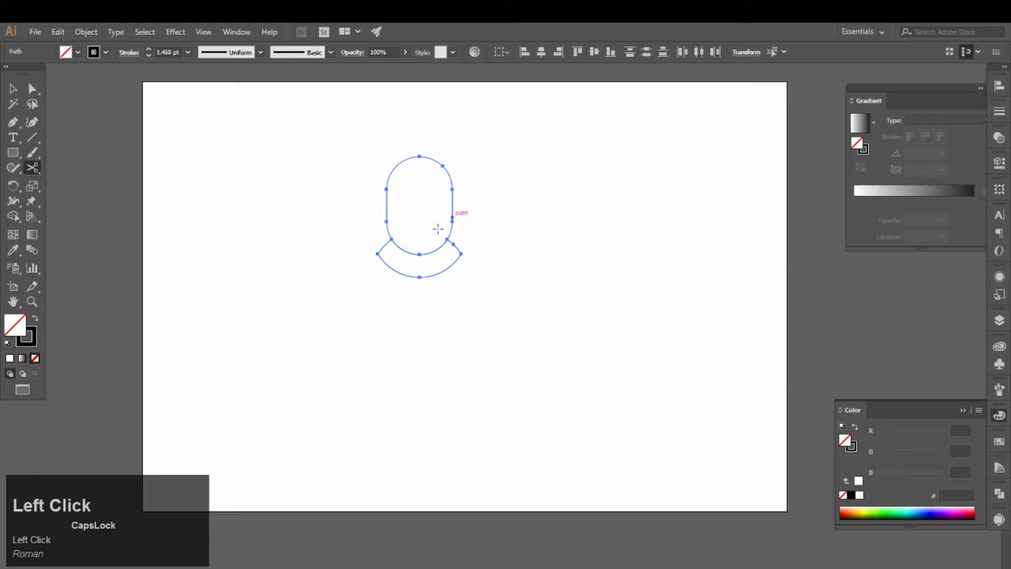
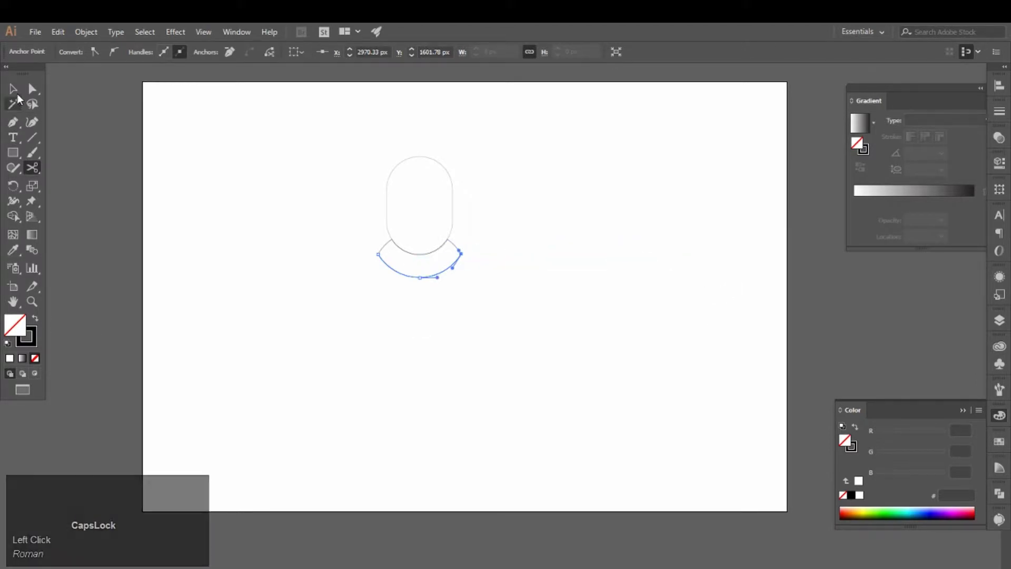
key("v")
left_click(17, 96)
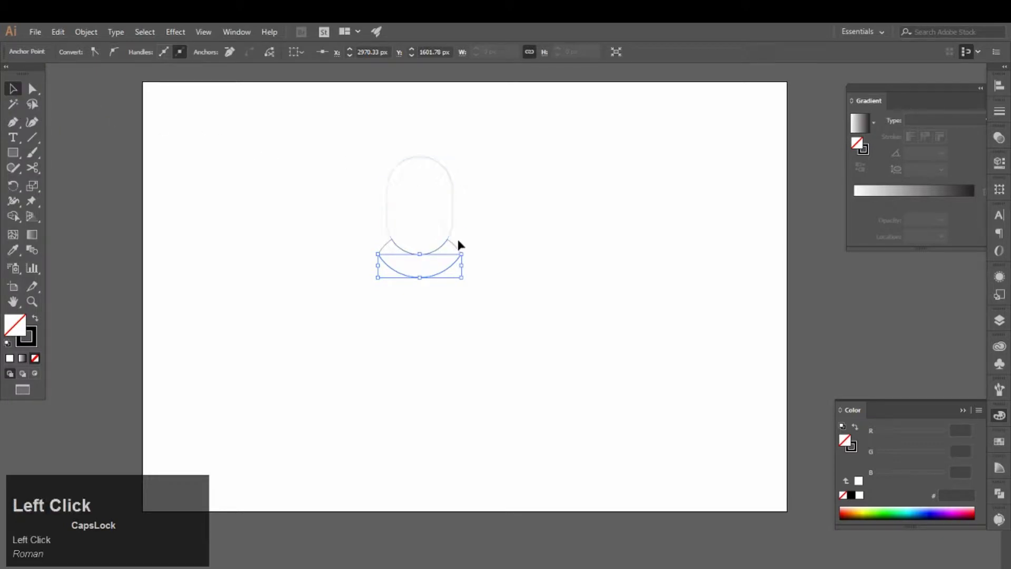
Step: Select and delete the three leftover band pieces, leaving a single thin arc under the capsule
left_click(457, 244)
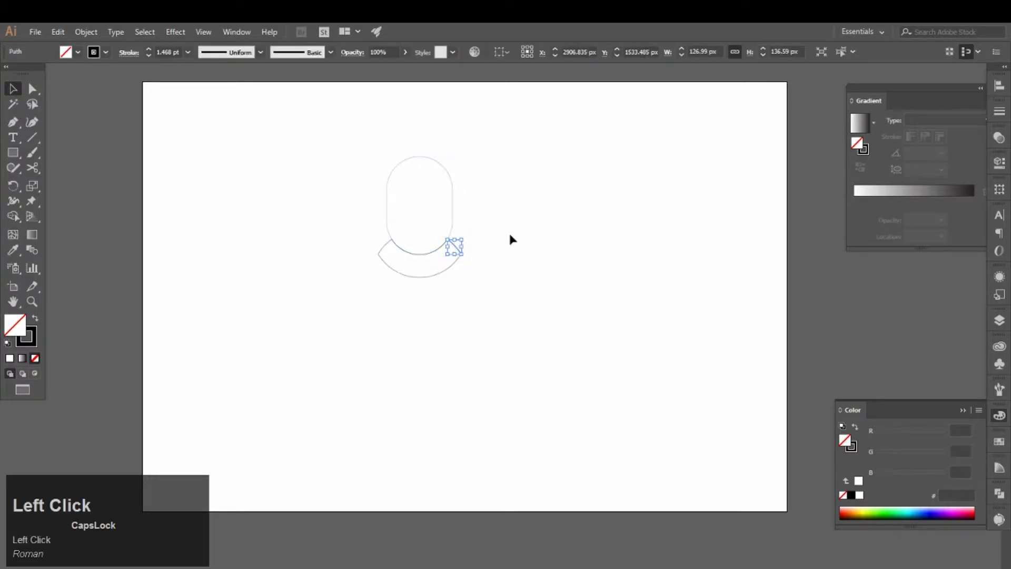
key("Delete")
left_click(458, 244)
key("Delete")
left_click(390, 247)
key("Delete")
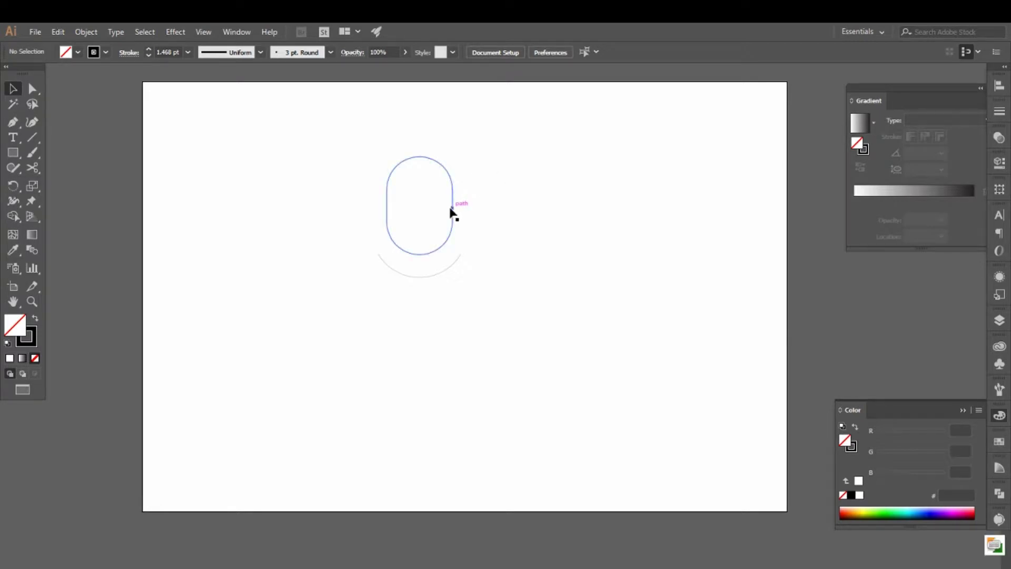
Step: Deselect everything and switch to the Line Segment Tool for the microphone's stand line
left_click(454, 212)
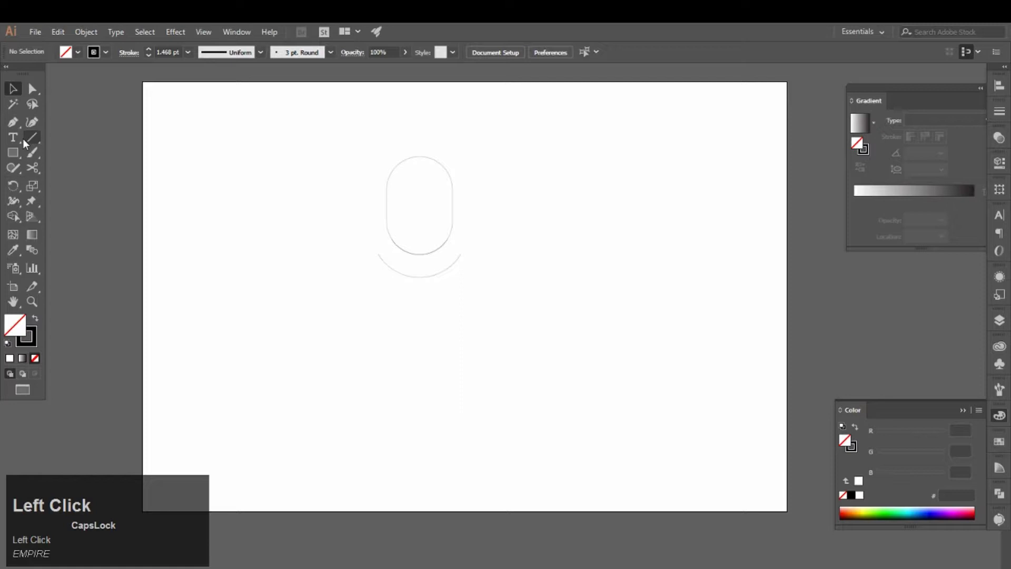
double_click(30, 147)
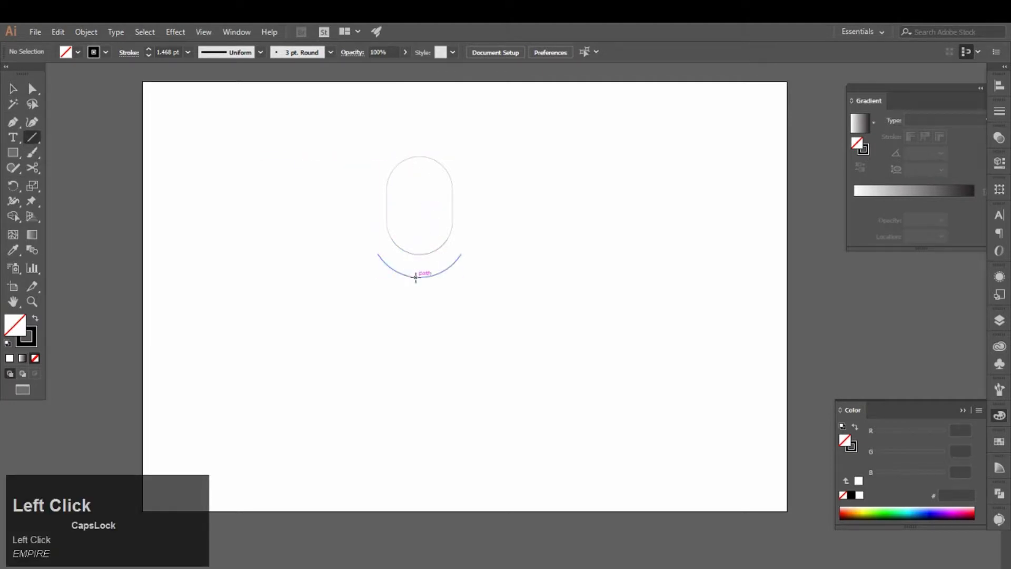
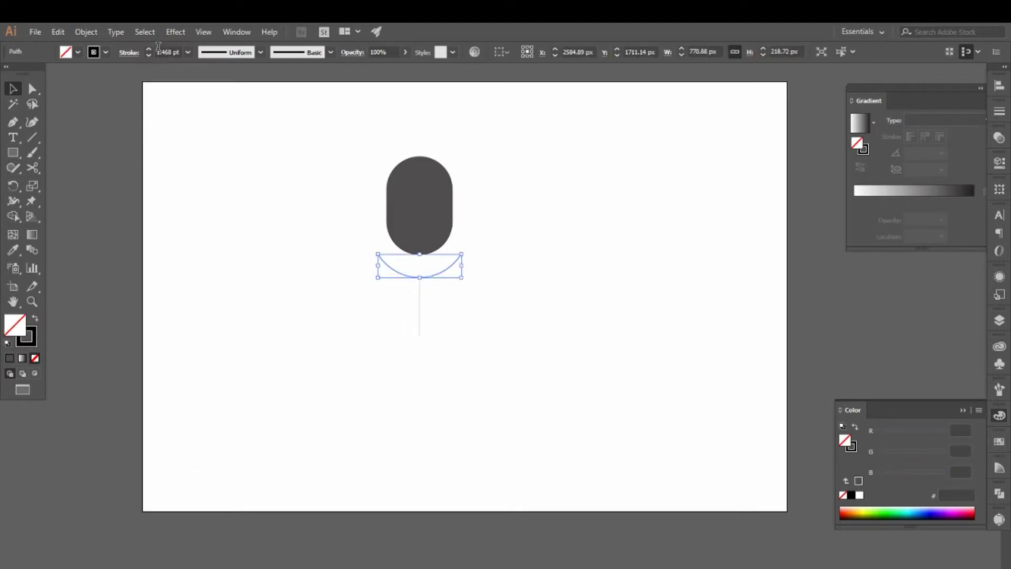
Step: Adjust the stroke weights of the arc and stand line and select the dark grey capsule for sampling
left_click_drag(154, 55, 423, 306)
left_click(423, 306)
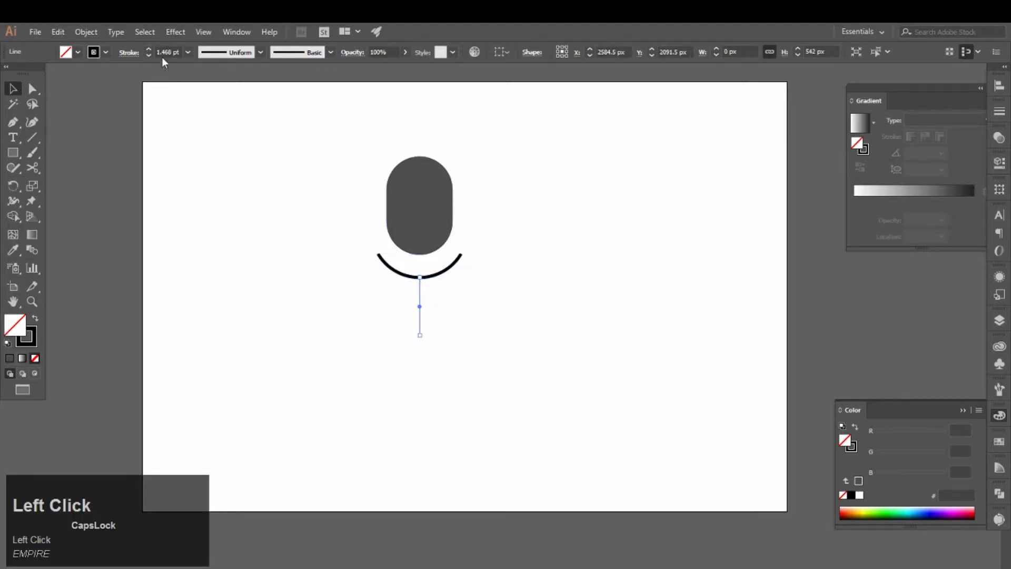
left_click_drag(235, 49, 236, 49)
key("Return")
left_click(236, 49)
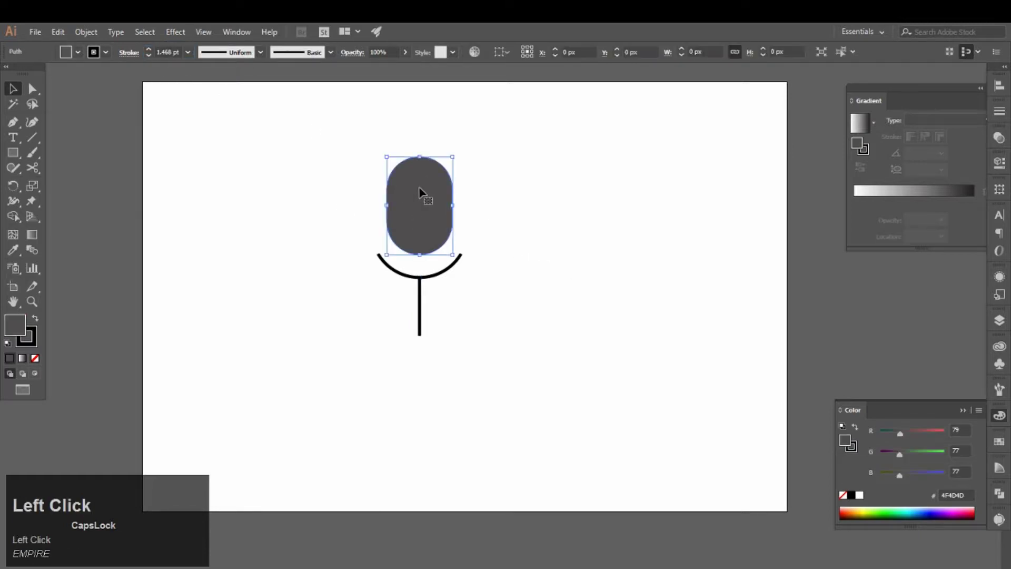
key("Down")
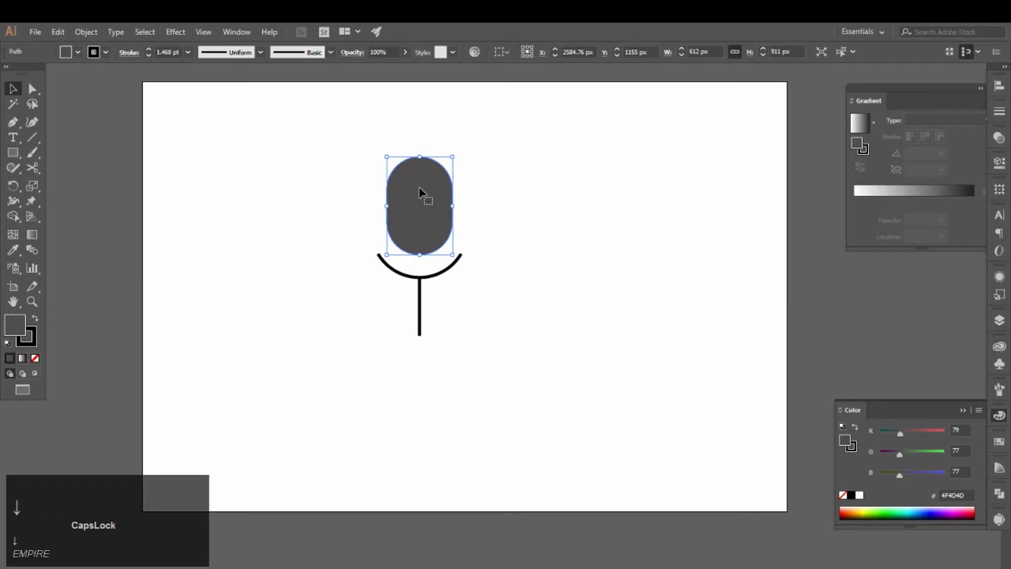
left_click(236, 49)
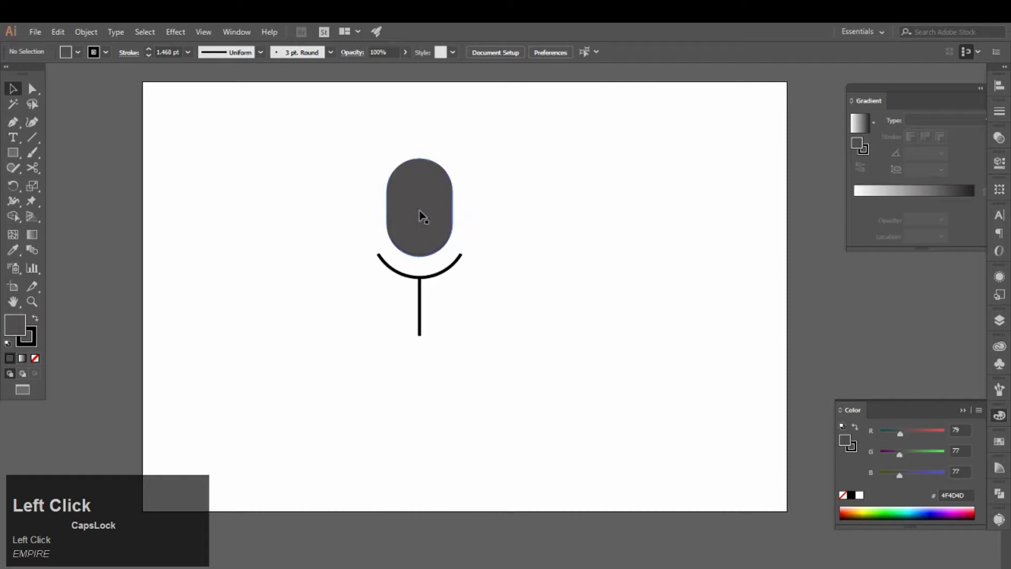
left_click(236, 49)
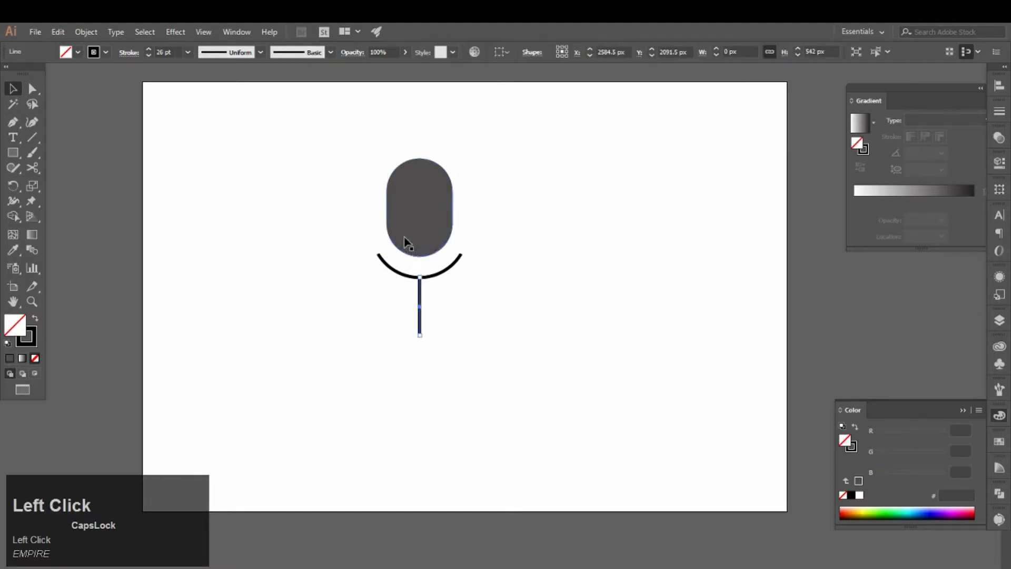
Step: Test the capsule's grey on the arc with the Eyedropper and Undo, settling on a thin light grey arc stroke
key("i")
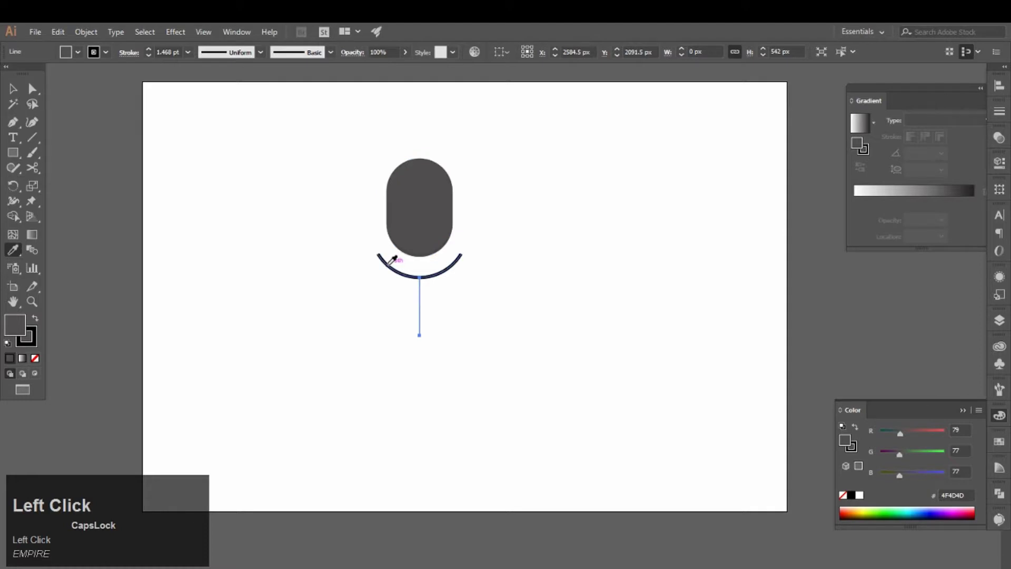
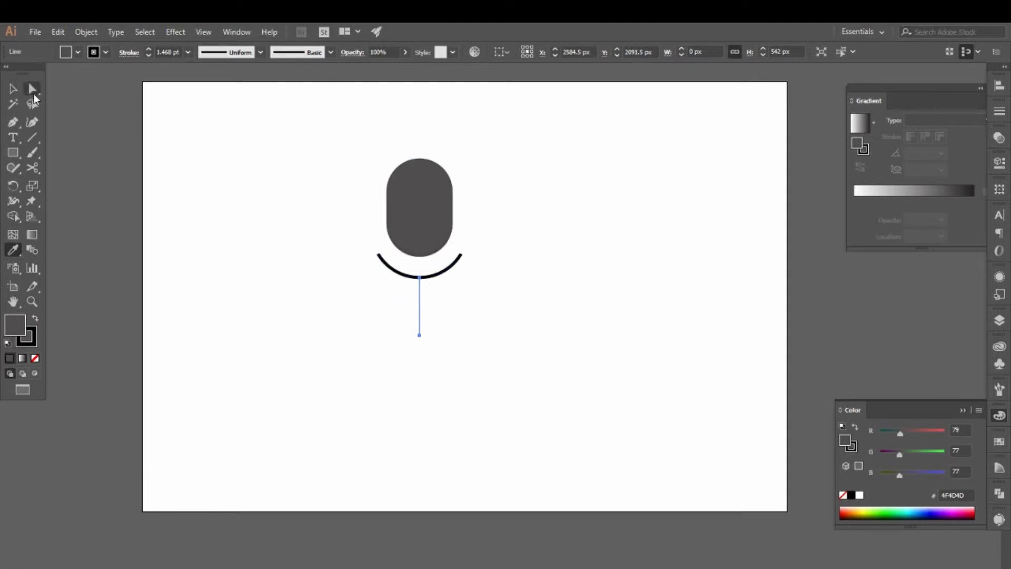
left_click(18, 97)
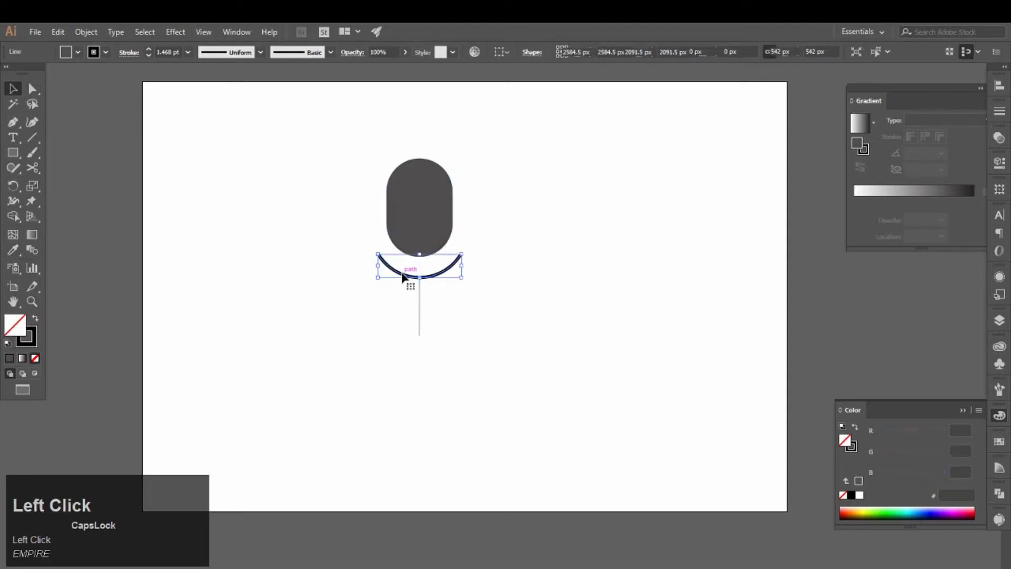
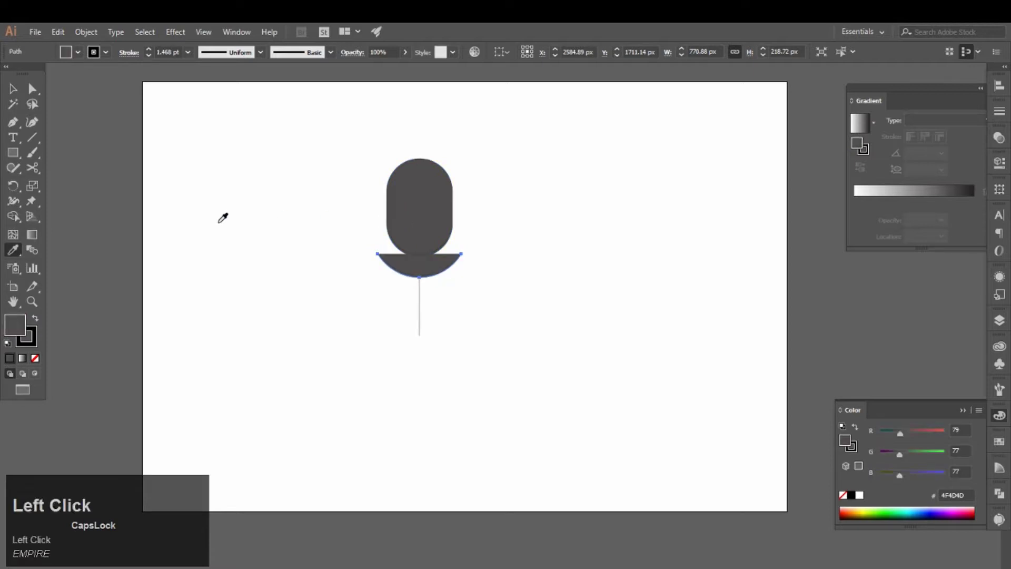
key("ctrl+z")
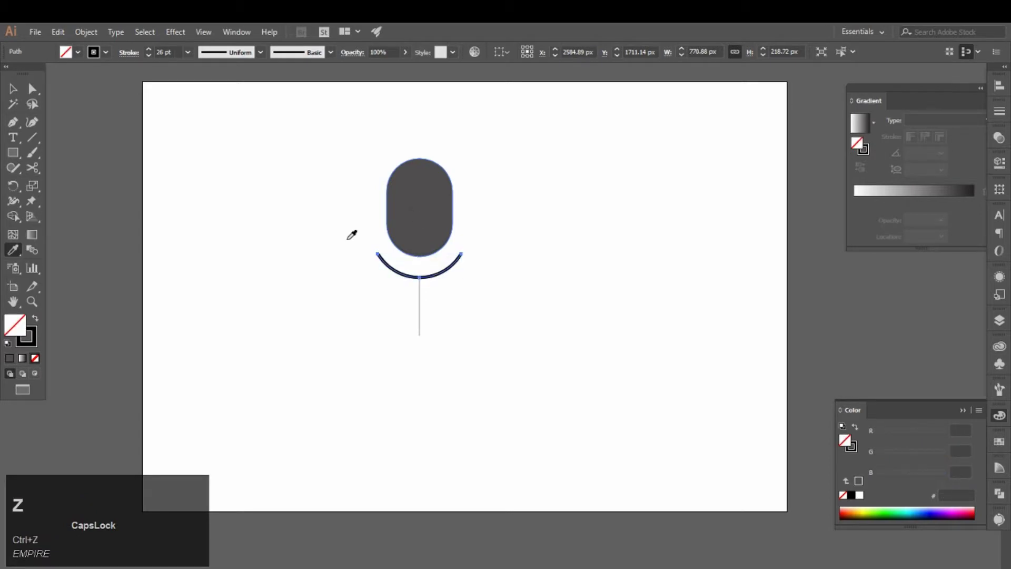
left_click(38, 341)
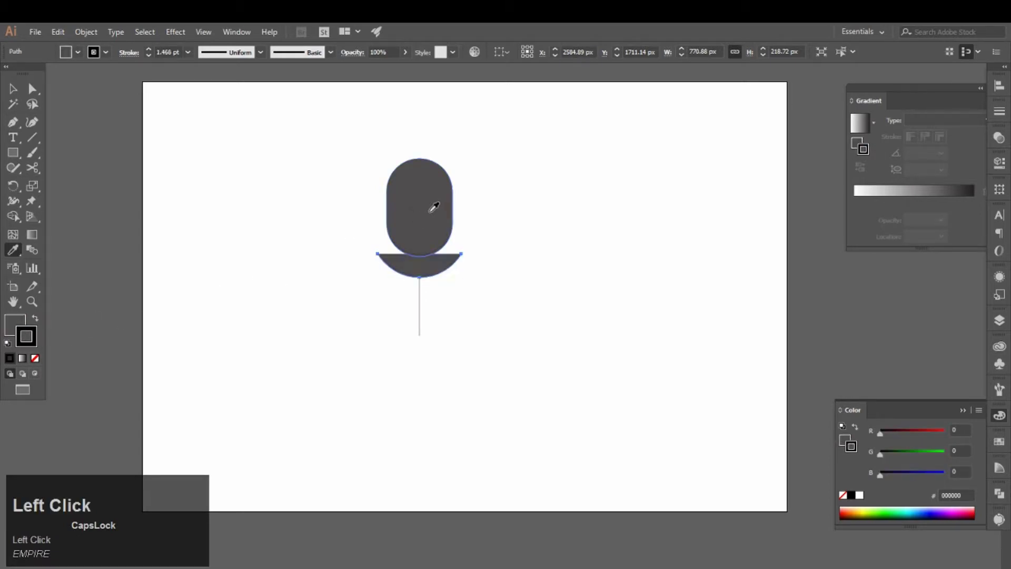
key("ctrl+z")
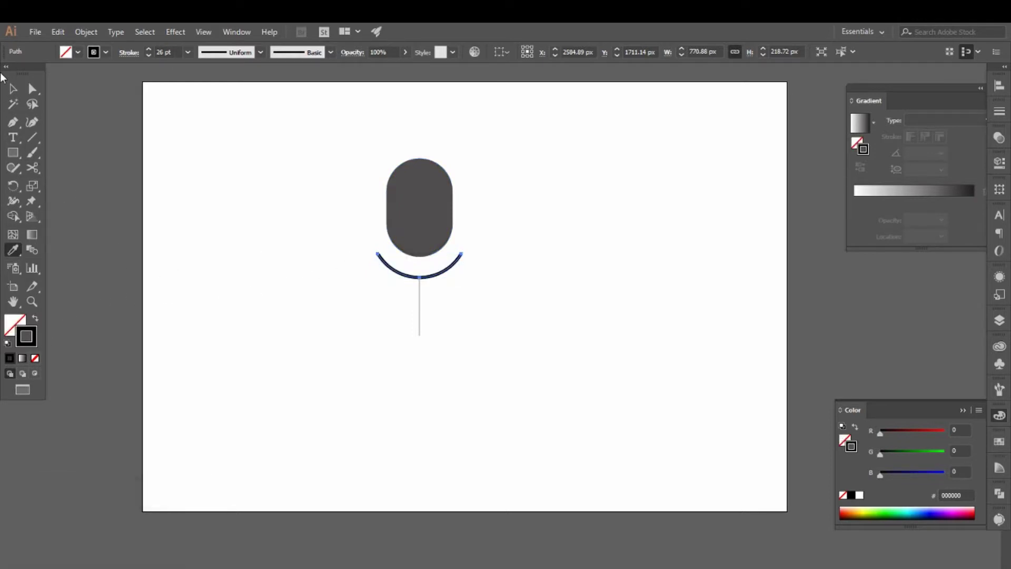
left_click(7, 93)
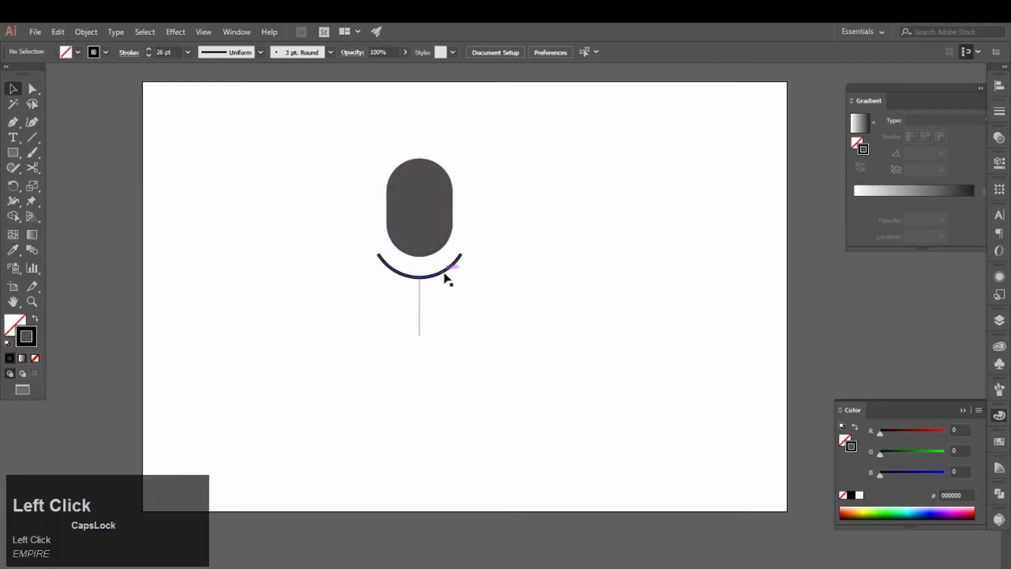
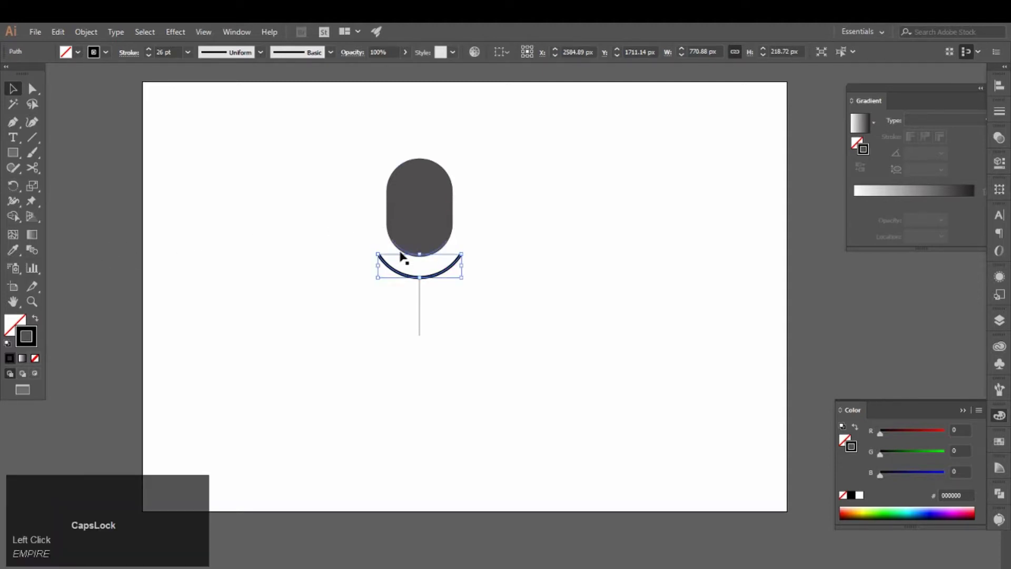
left_click(15, 259)
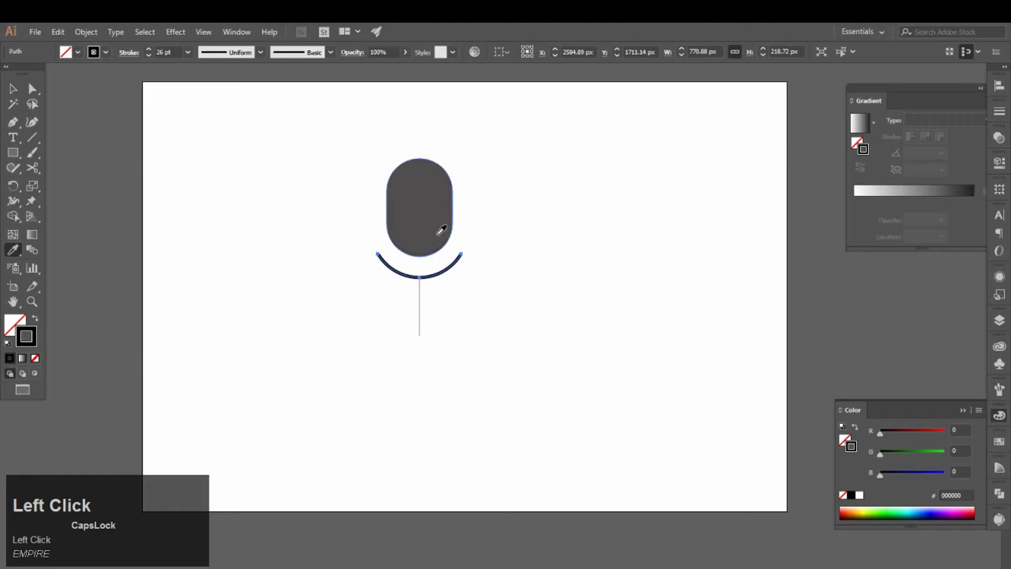
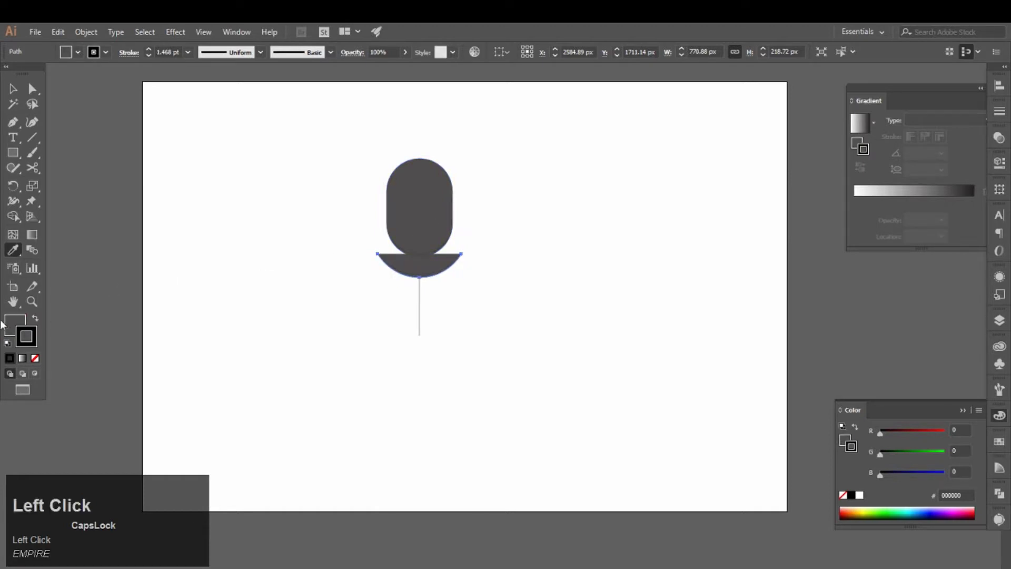
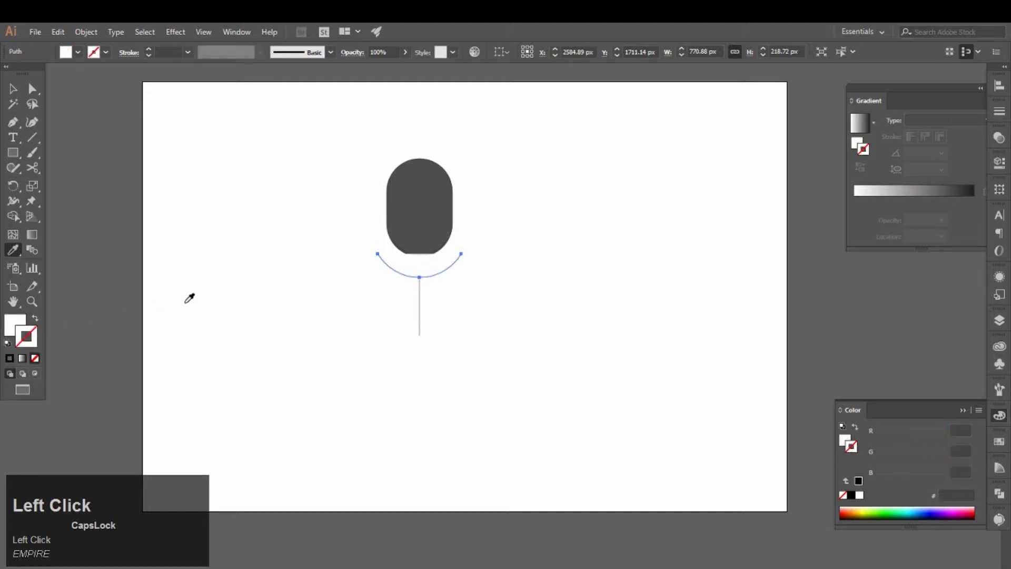
key("ctrl+z")
left_click(12, 94)
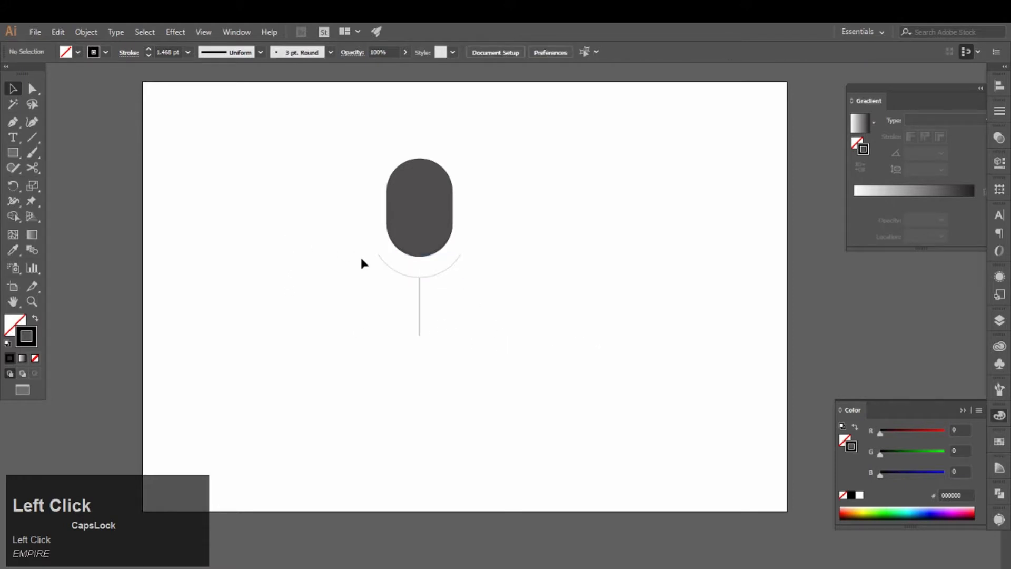
Step: Move the microphone left, bring up Pathfinder and draw a large circle outline to its right as the gear base
left_click_drag(348, 191, 211, 411)
key("Delete")
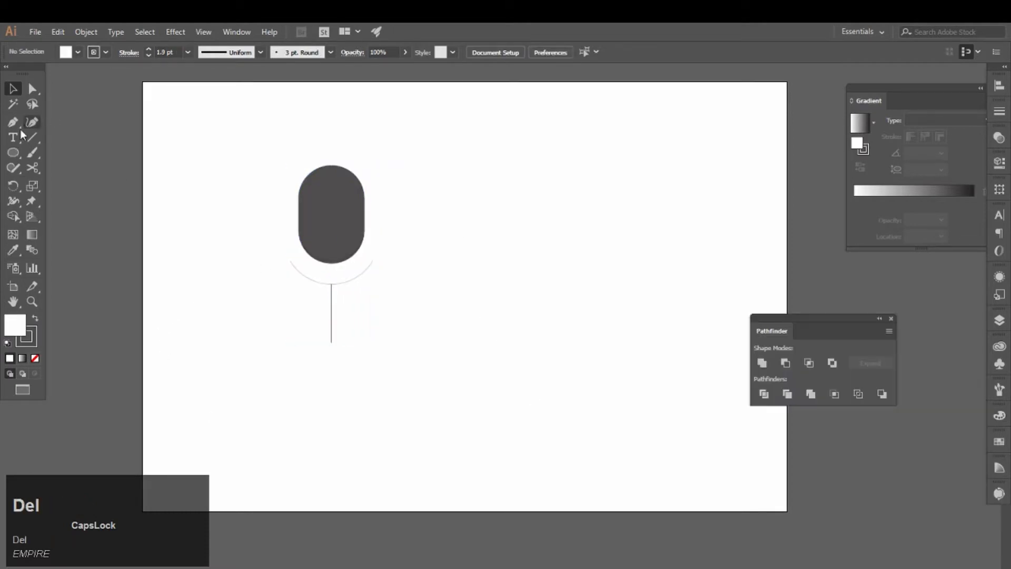
left_click(16, 161)
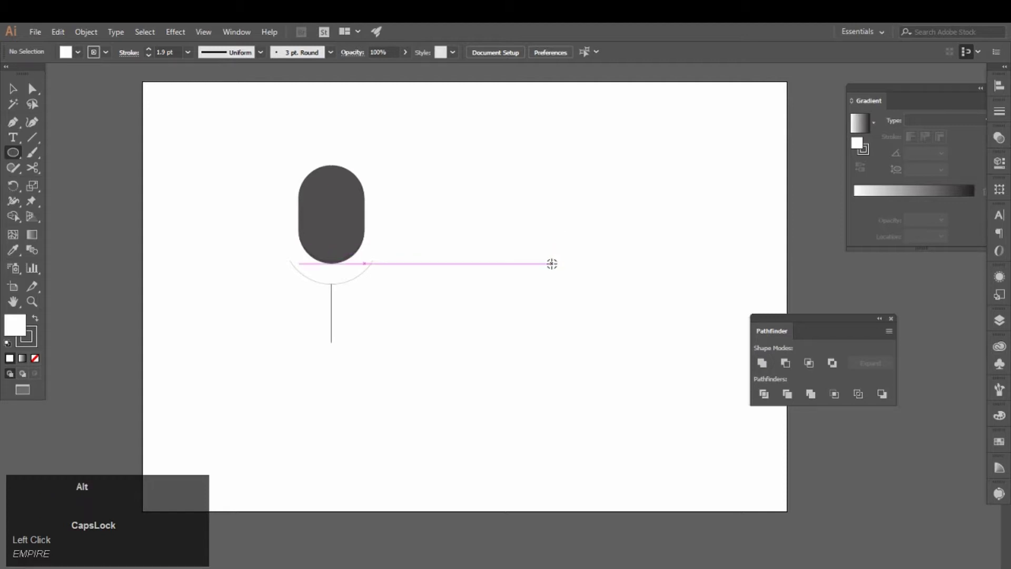
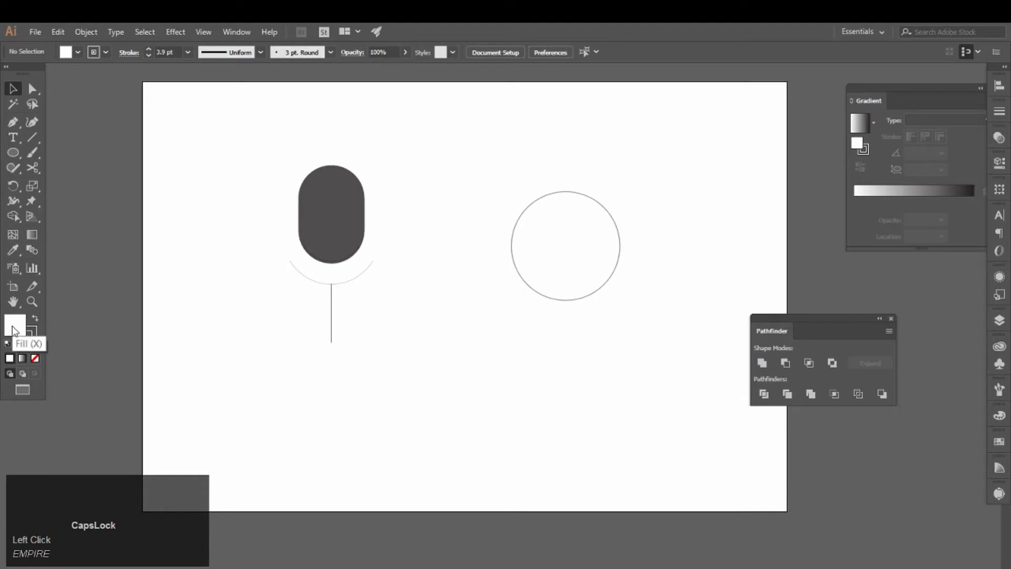
left_click_drag(14, 332, 348, 154)
Step: Scale-copy the large circle into a smaller concentric circle via Transform > Scale
right_click(535, 208)
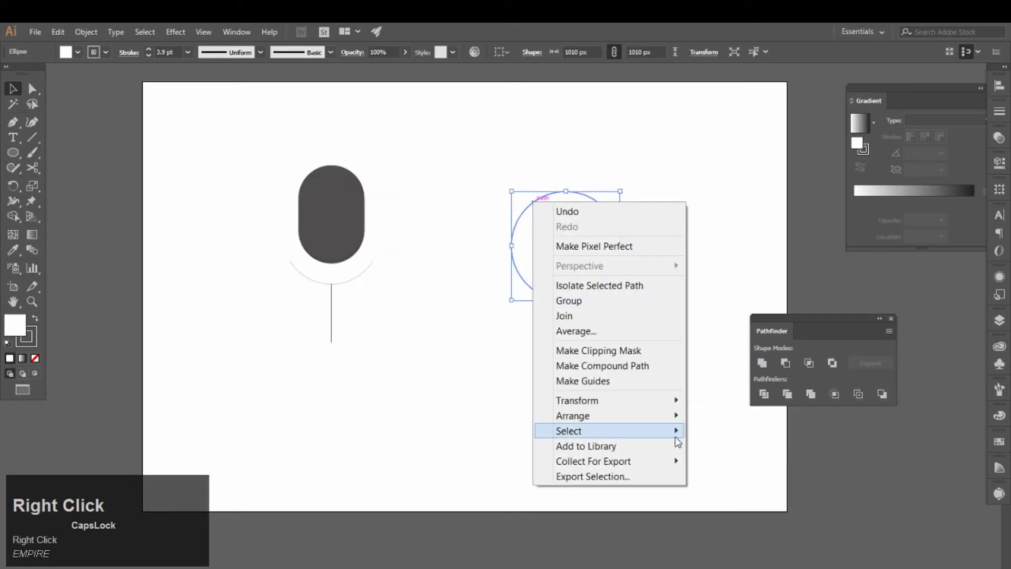
right_click(728, 467)
left_click(730, 463)
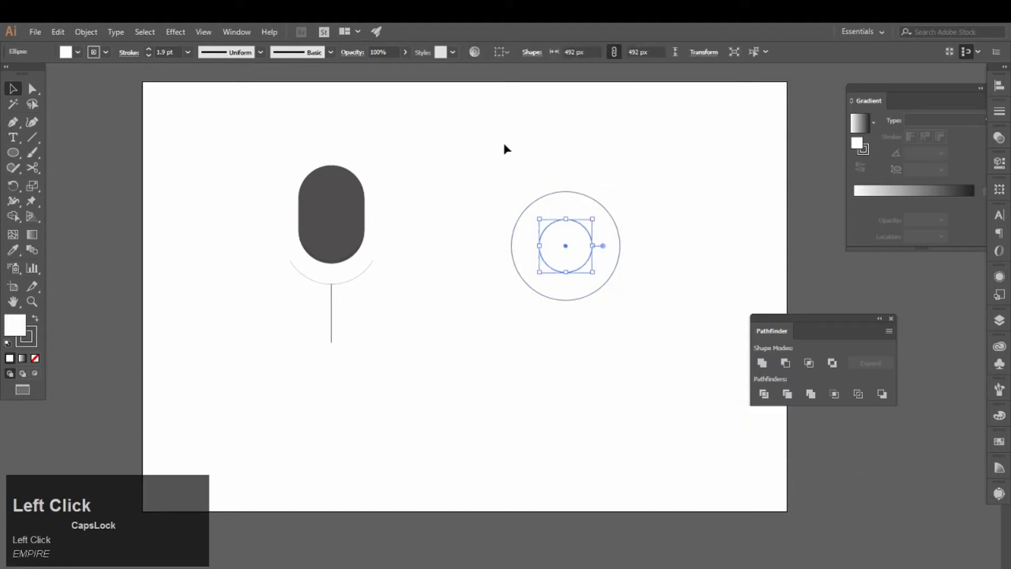
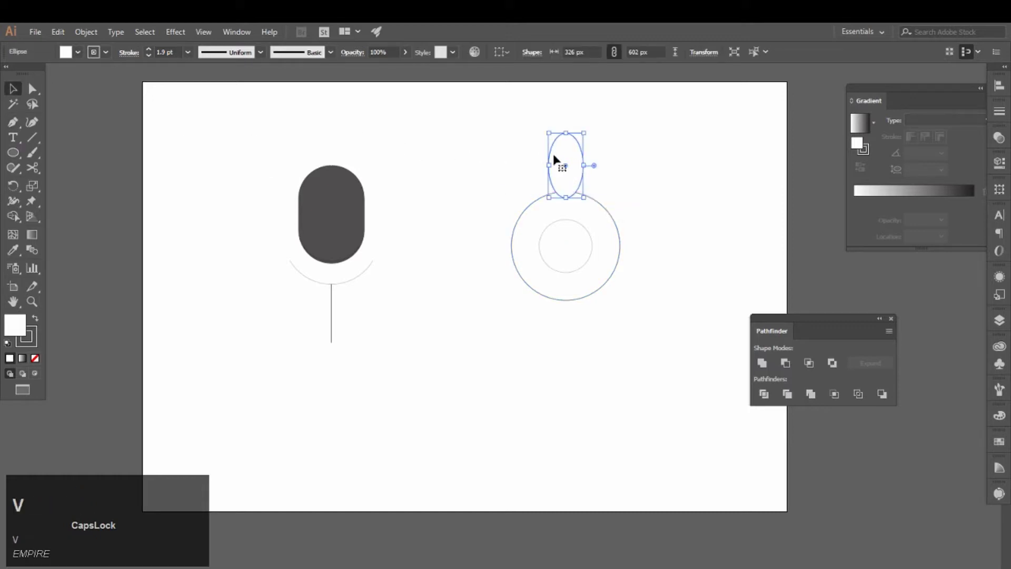
Step: Position a narrow vertical ellipse over the large circle's top edge as a gear tooth
left_click_drag(570, 167, 592, 256)
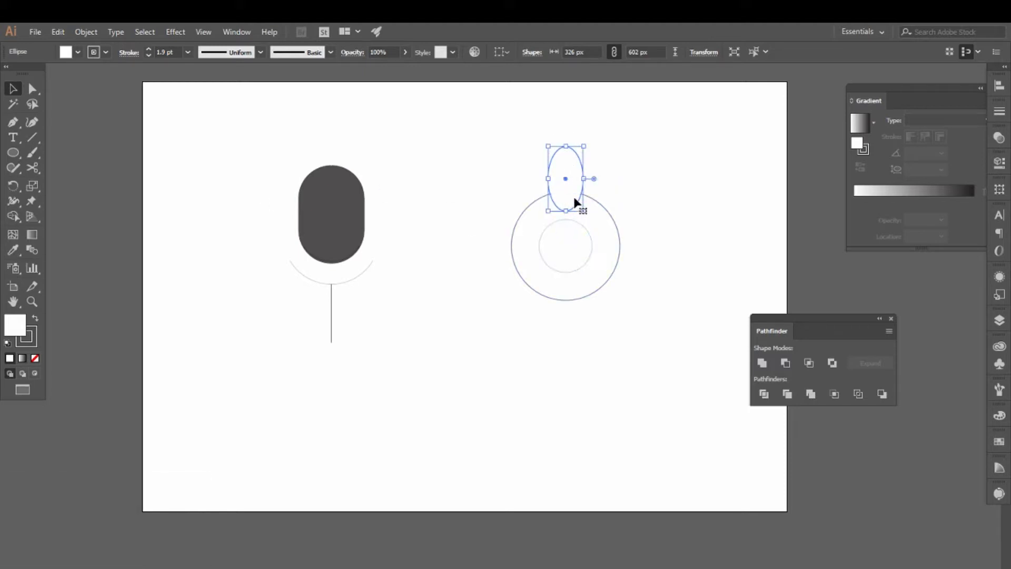
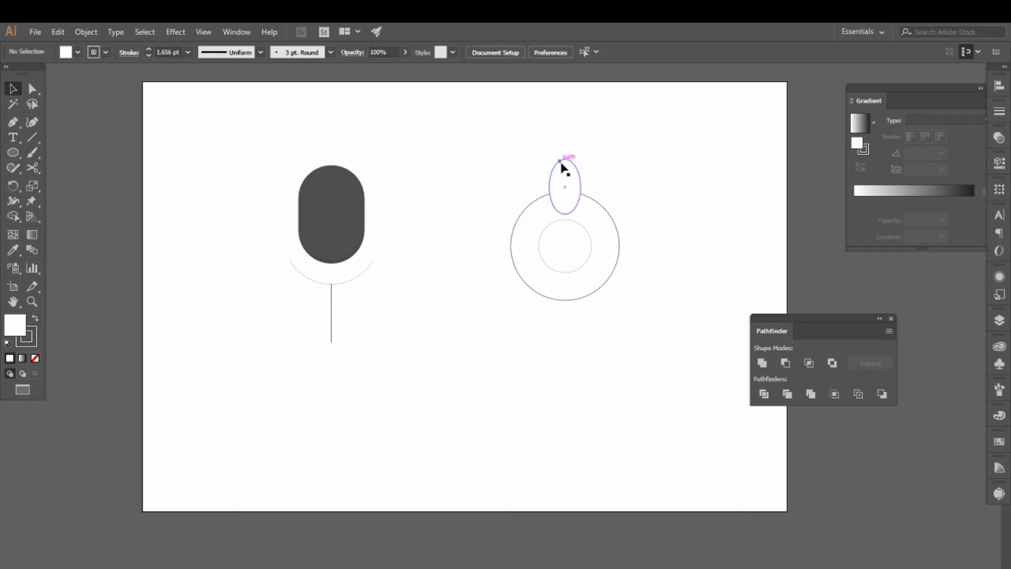
Step: Rotate-copy the ellipse about the circle centre by 360/8 and repeat to make eight teeth
left_click(565, 165)
key("r")
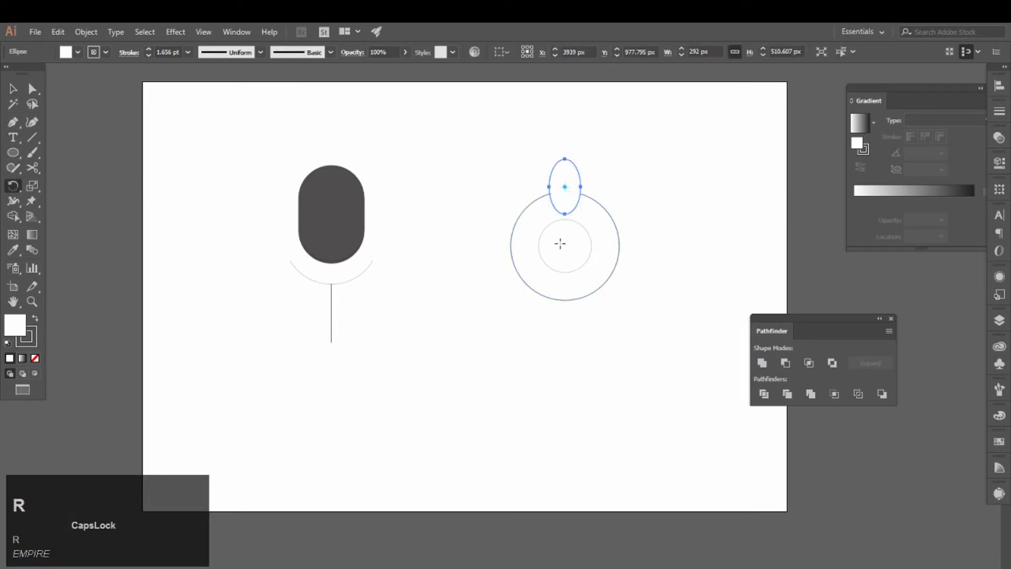
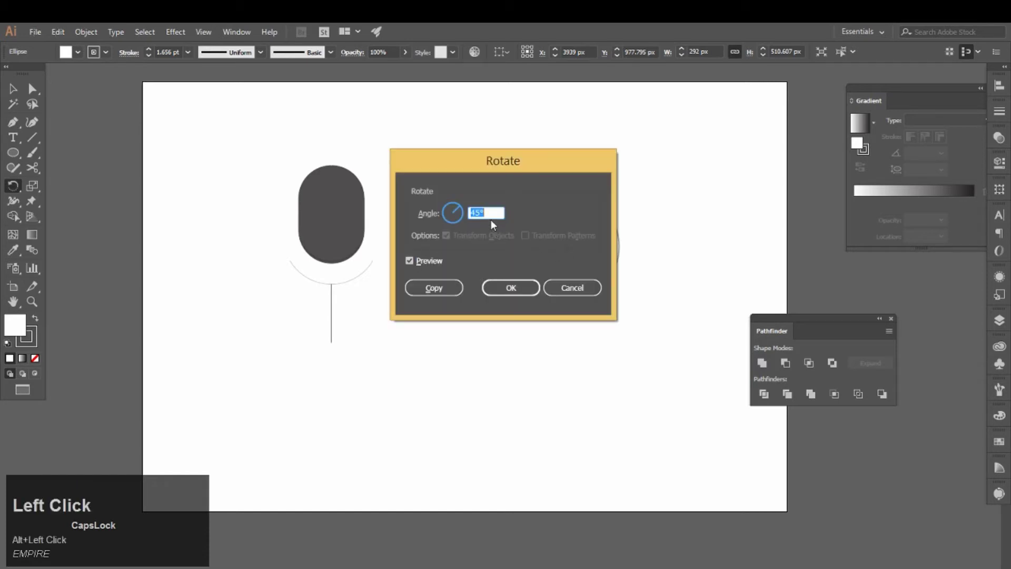
type("360/8")
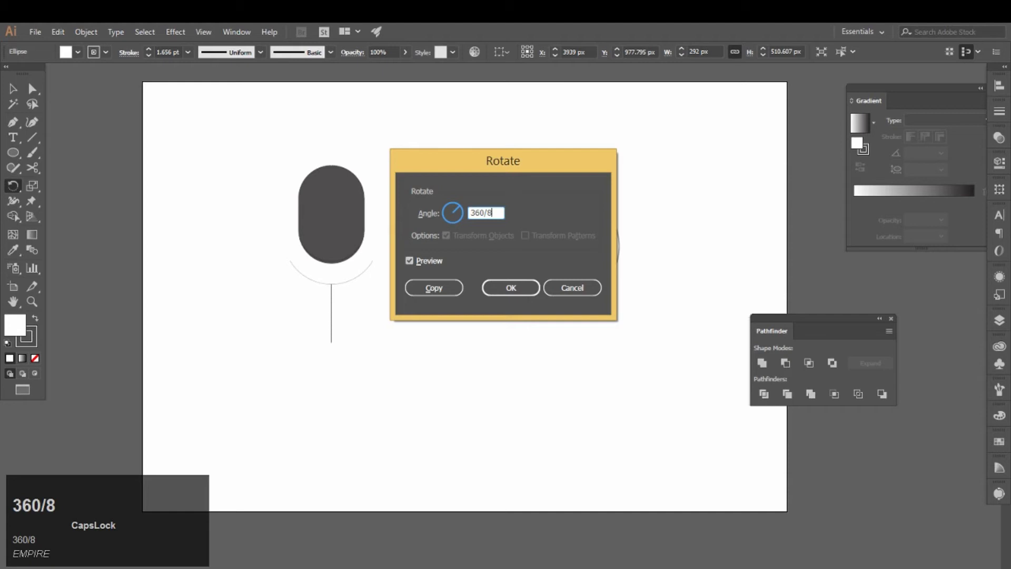
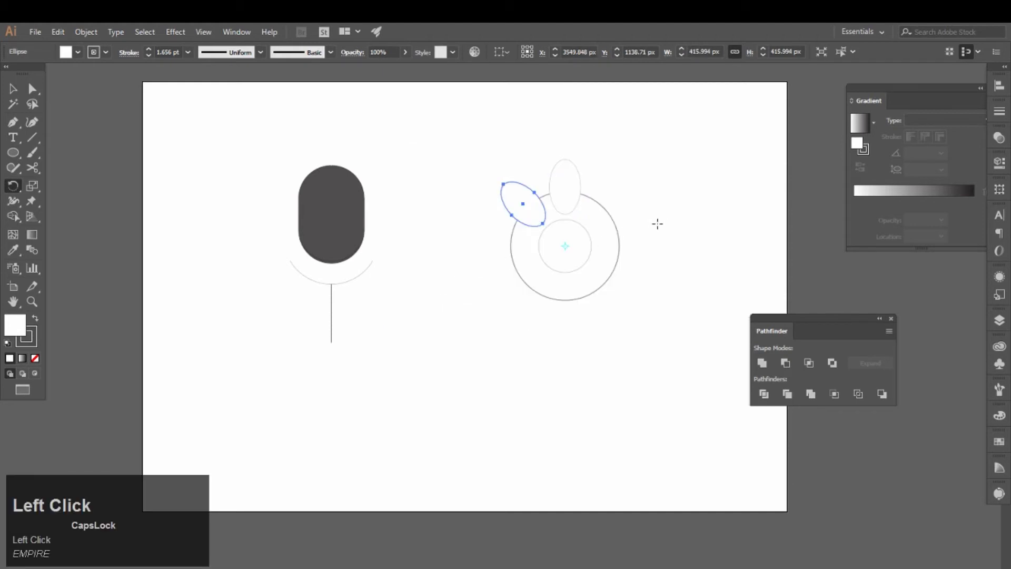
key("ctrl+d")
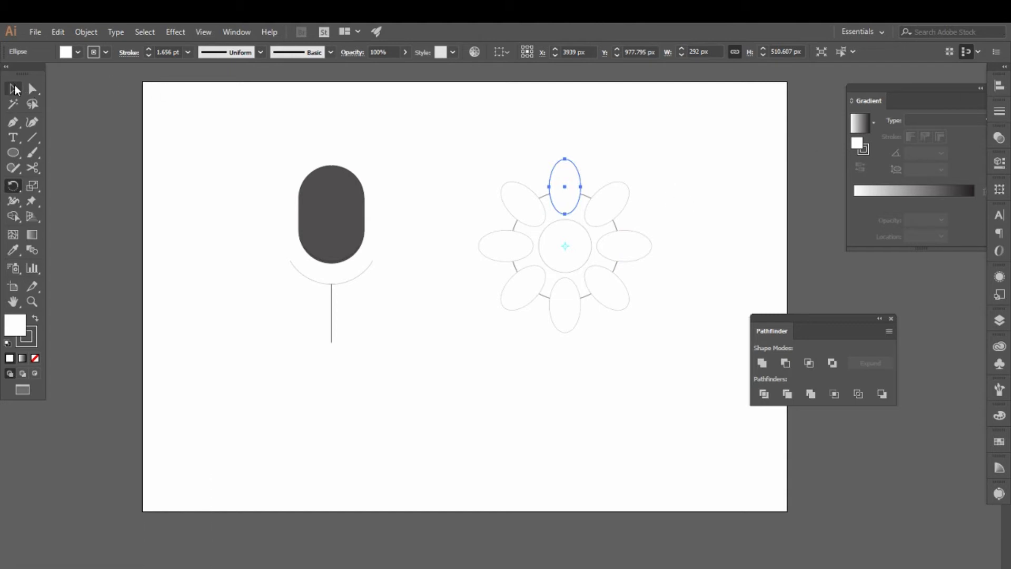
Step: Subtract the ellipses from the circles with Pathfinder Minus Front and select the gear path
left_click_drag(18, 92, 791, 373)
left_click(790, 373)
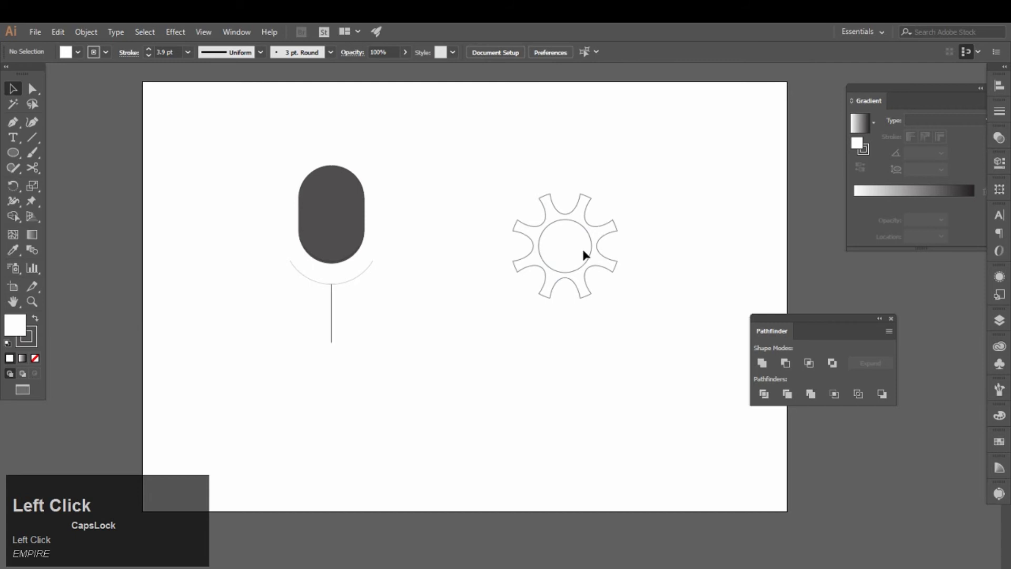
left_click(572, 239)
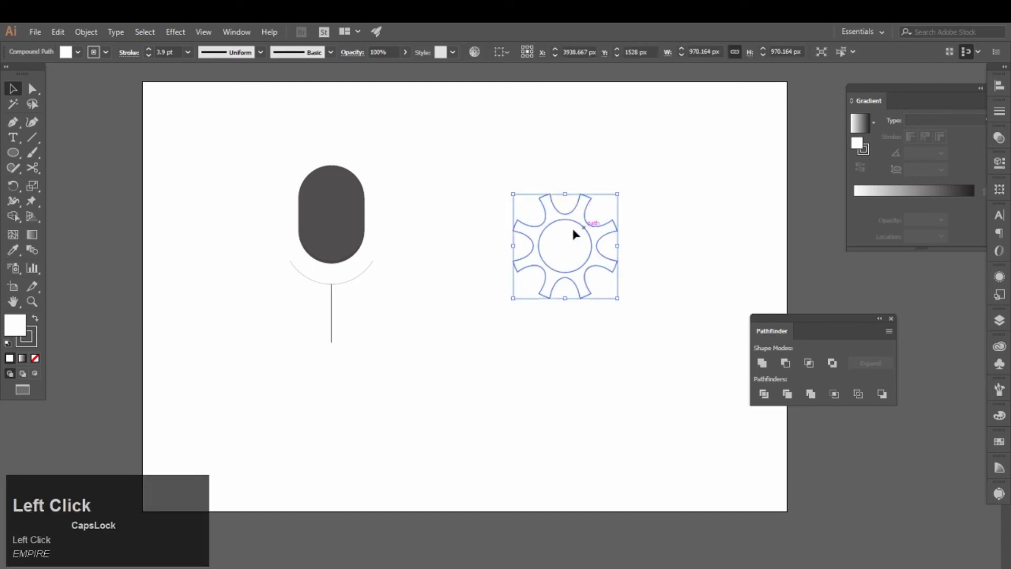
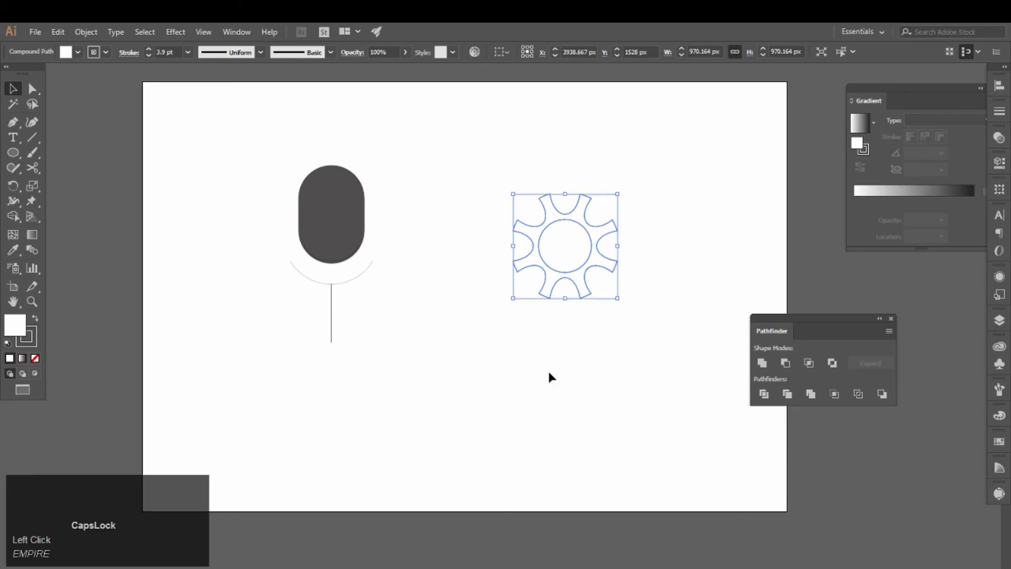
Step: Apply the capsule's dark grey fill to the gear with the Eyedropper
left_click_drag(599, 243, 344, 167)
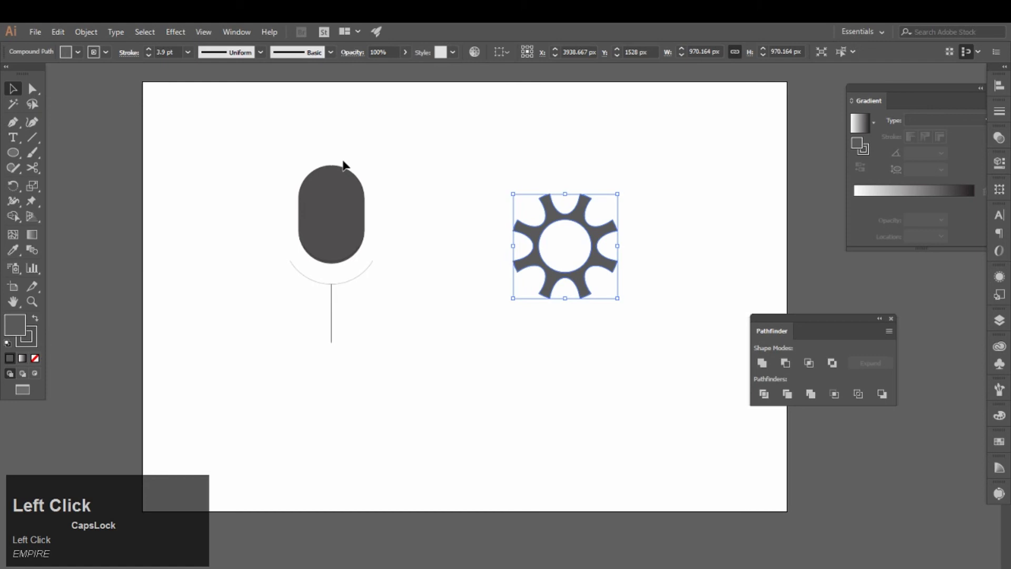
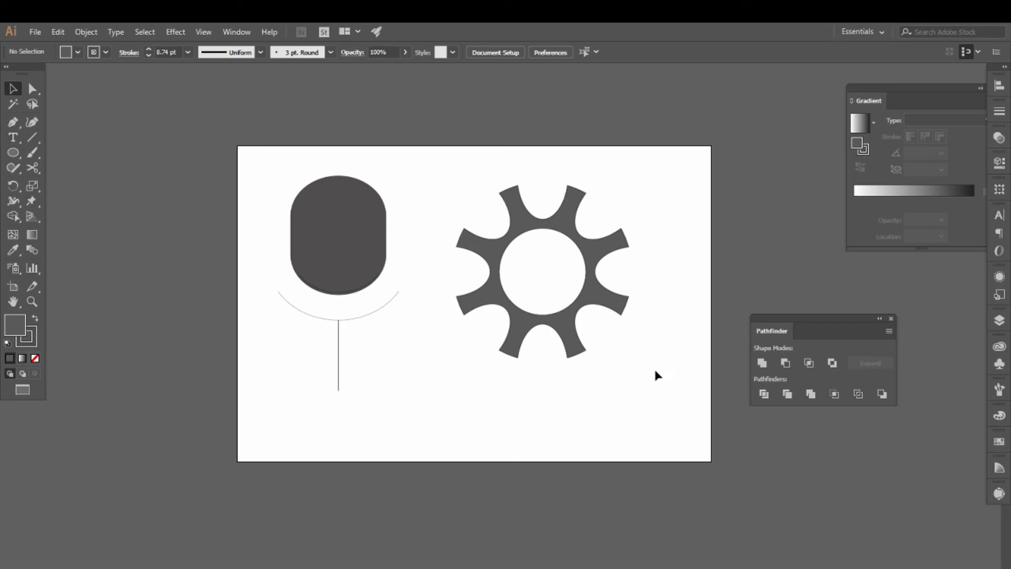
key("Escape")
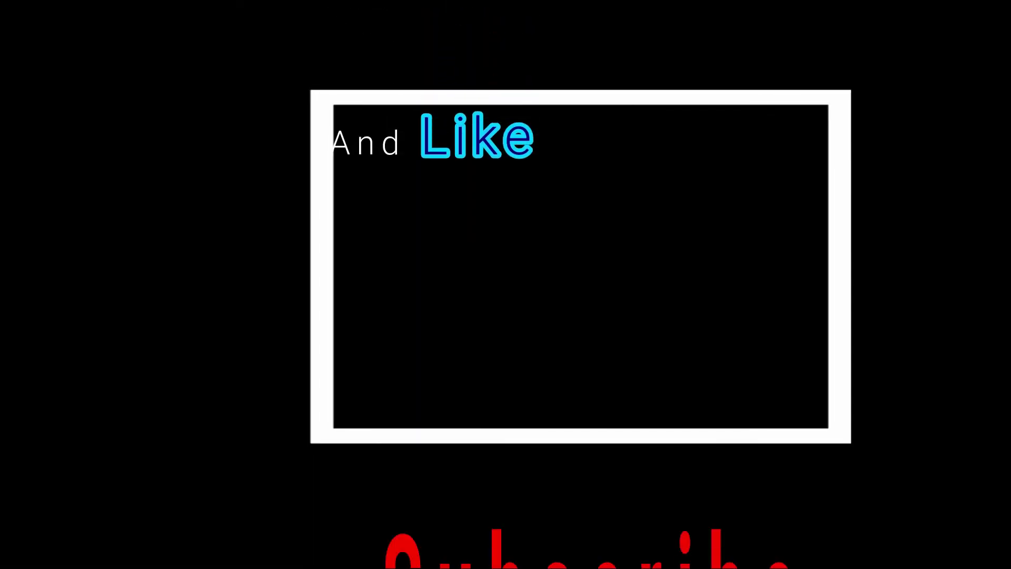